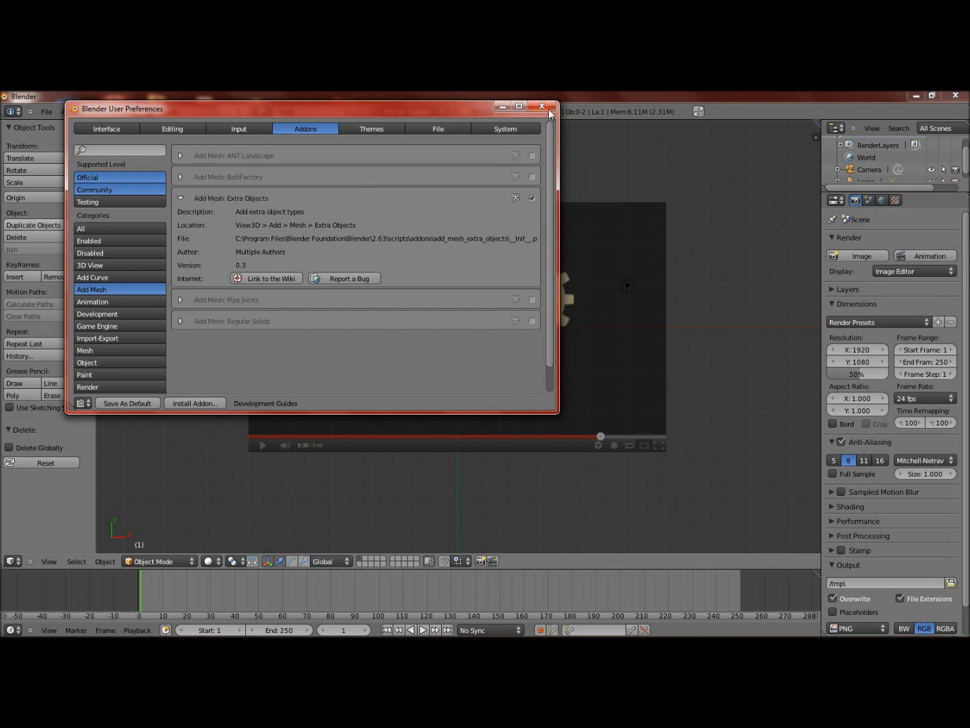
- Bring up the Add menu to pick a Gear mesh over the reference image
key("shift+a")
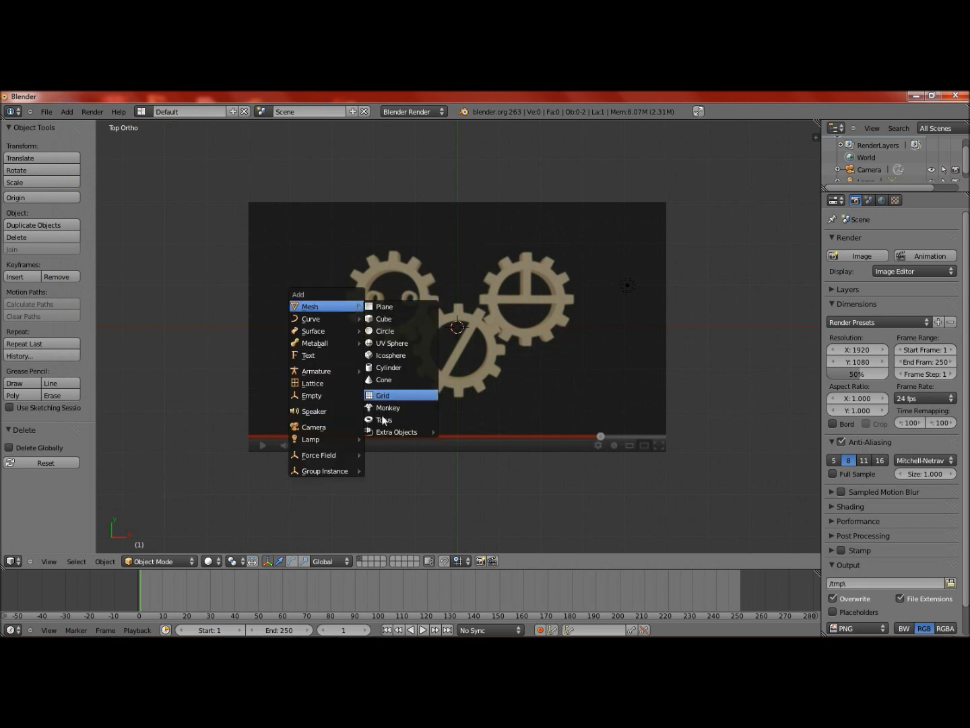
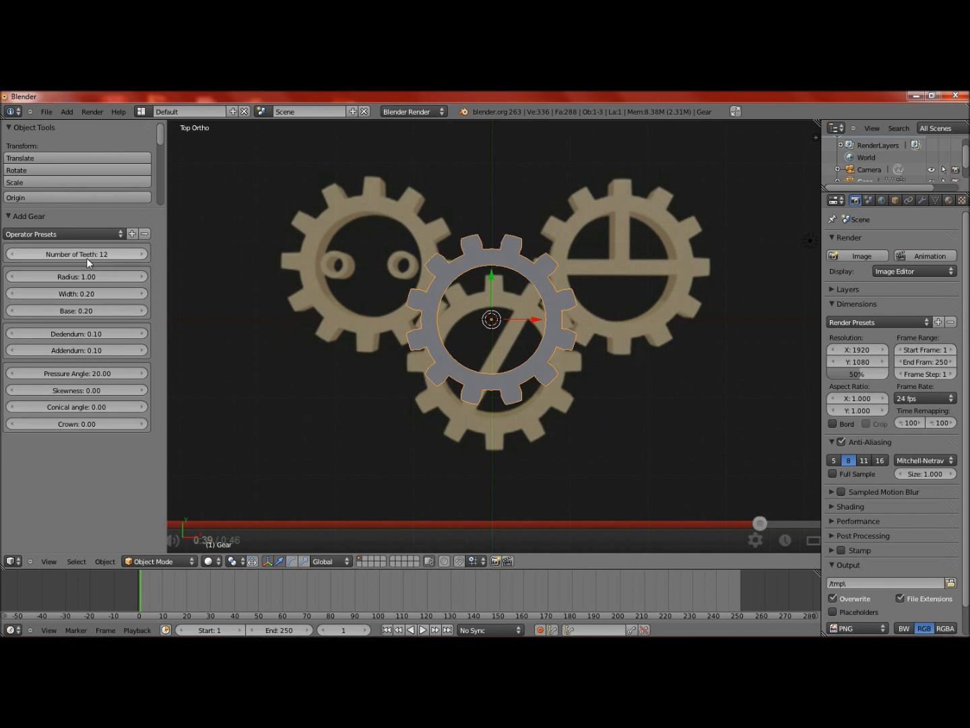
- Set the new gear's Number of Teeth to 10 in the Add Gear panel
double_click(15, 257)
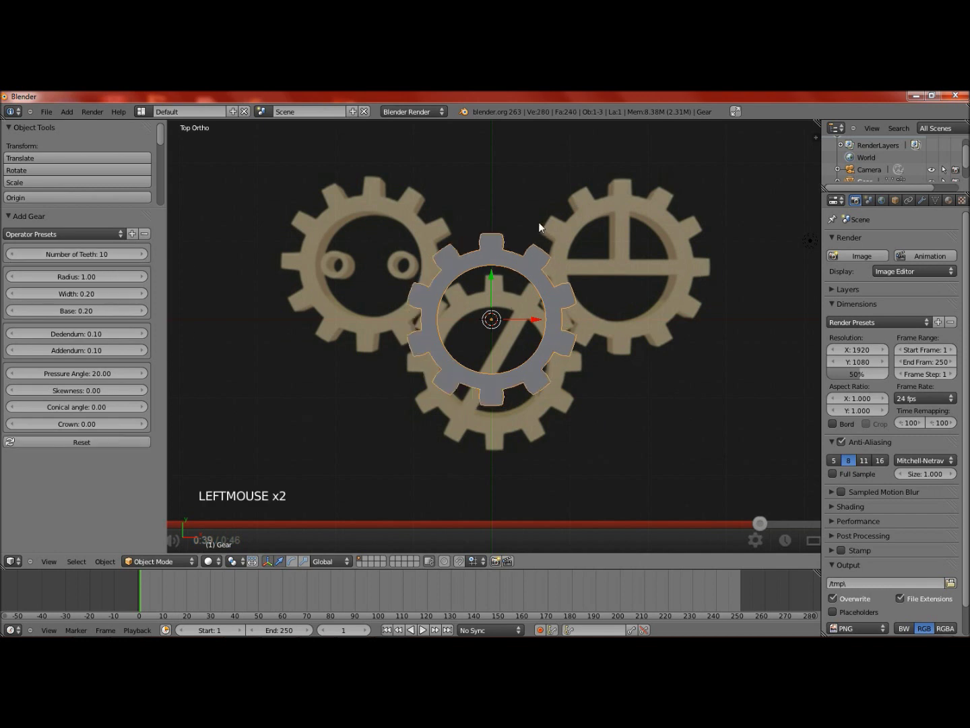
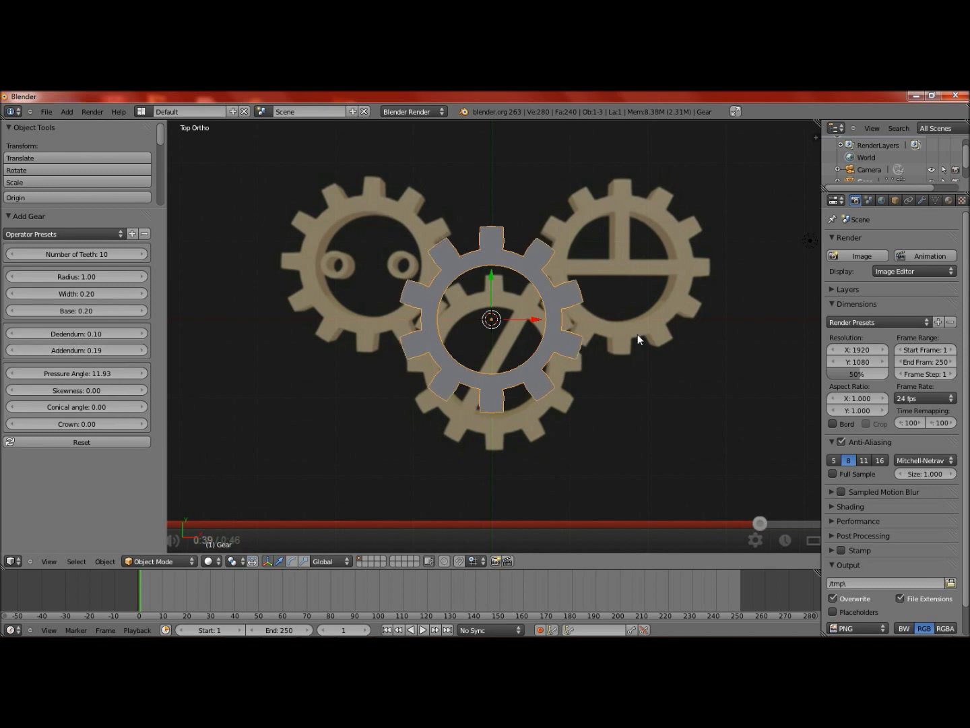
scroll("up", 3)
scroll("up", 3)
middle_click(431, 315)
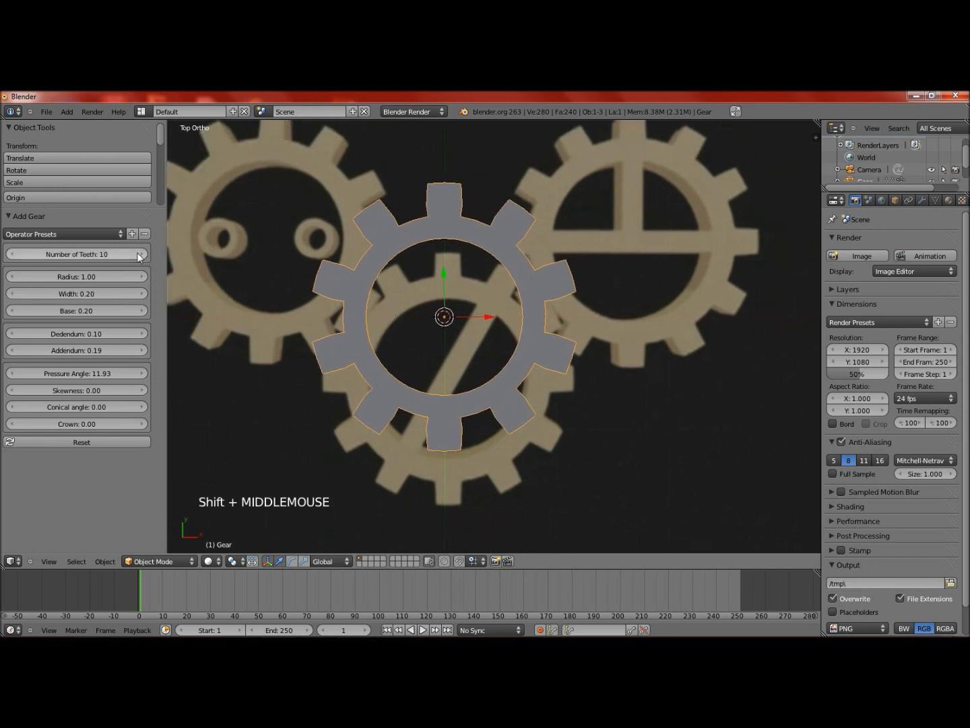
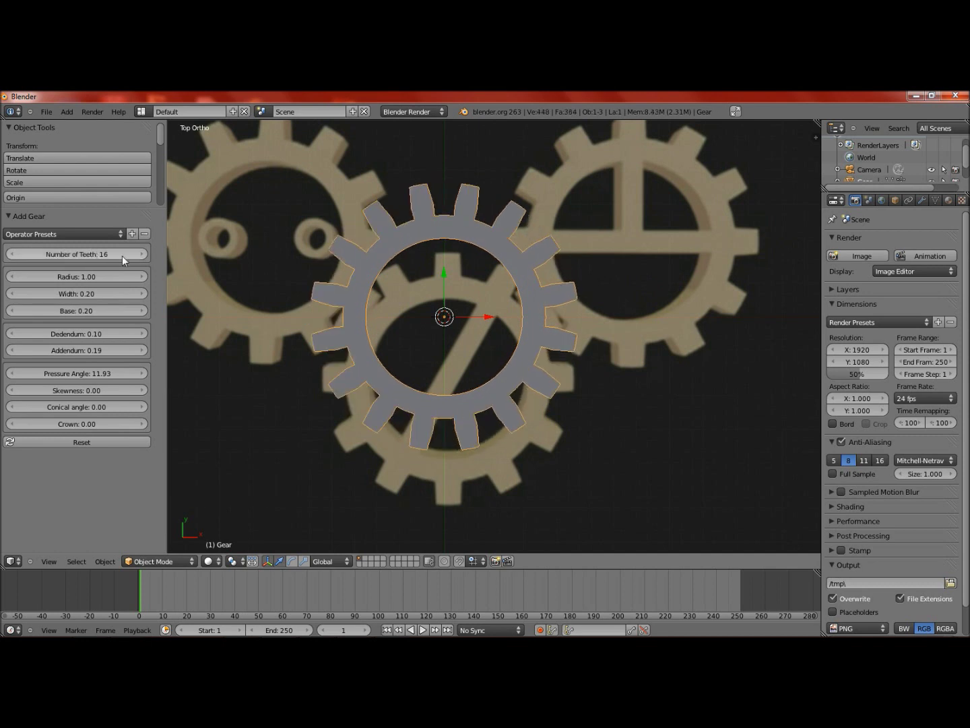
- Try lower tooth counts, then bring the gear back to 10 teeth matching the middle reference
left_click(21, 254)
left_click(21, 253)
double_click(21, 254)
left_click(23, 255)
left_click(23, 255)
scroll("down", 3)
middle_click(509, 280)
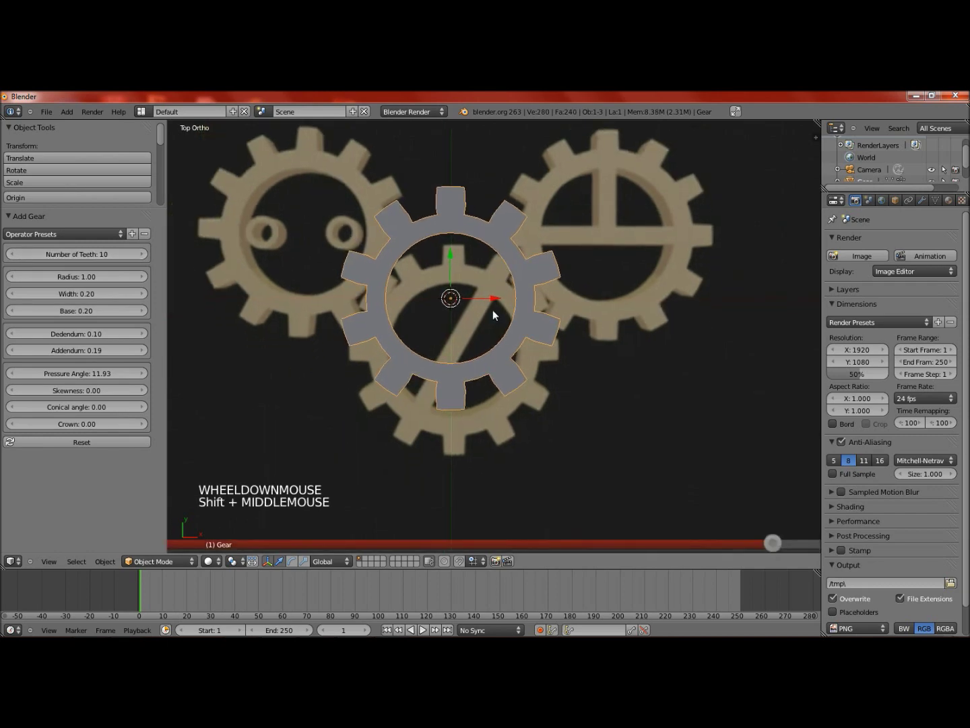
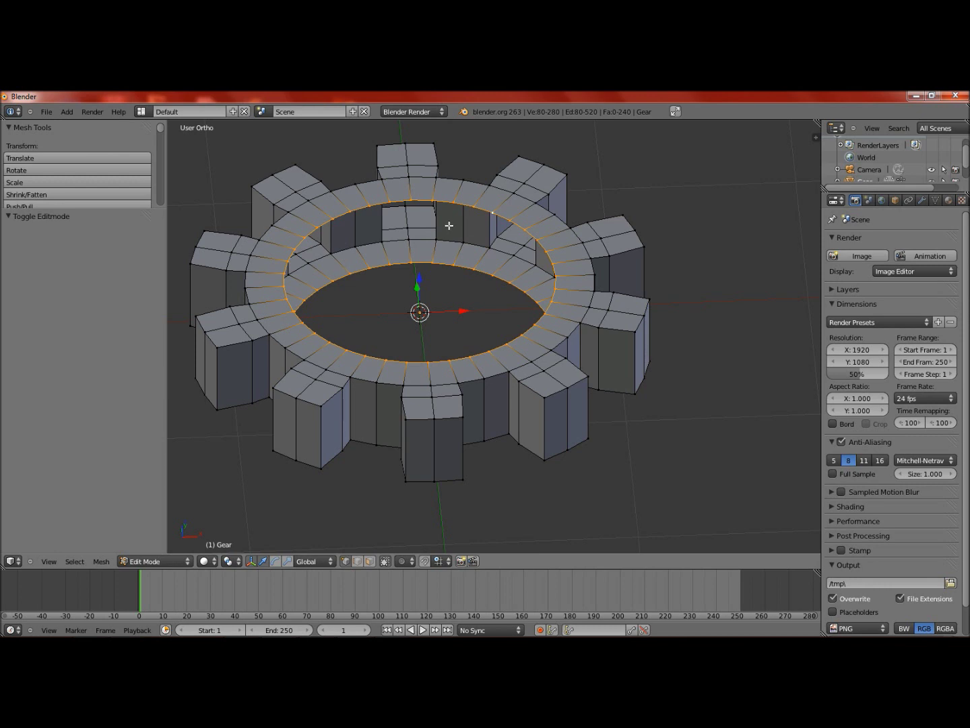
- Bridge the two inner edge loops to wall the gear's central hole
key("space")
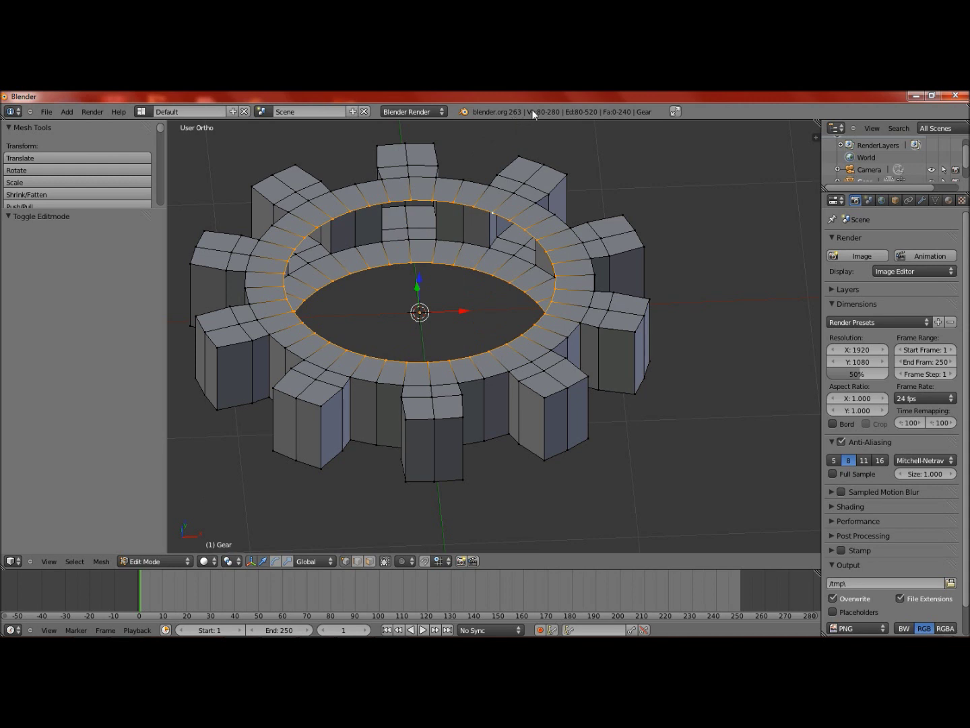
left_click(113, 111)
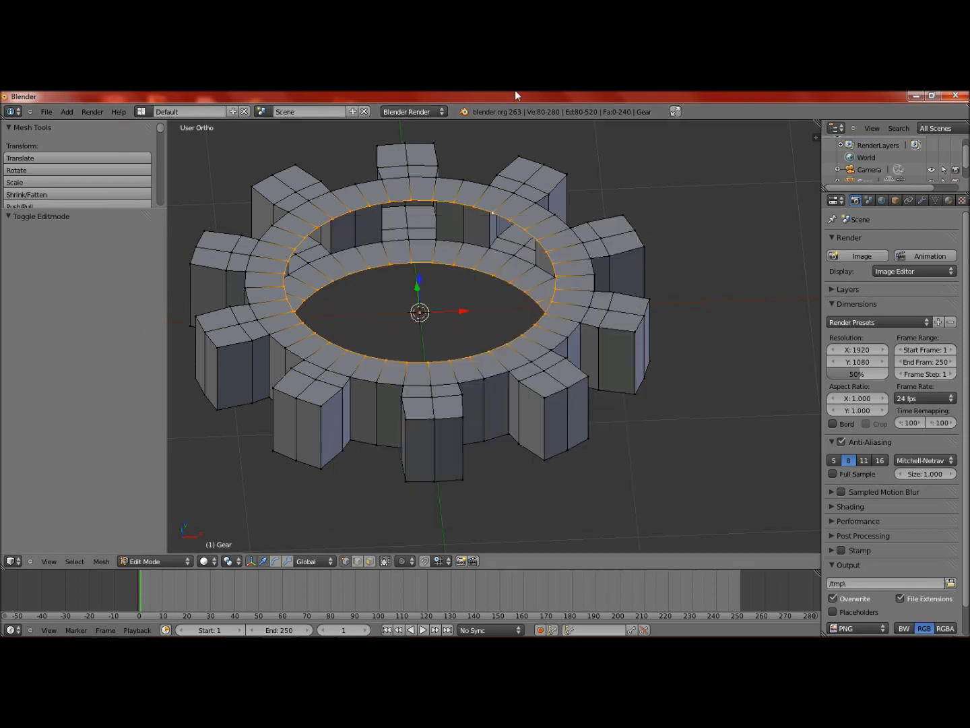
key("space")
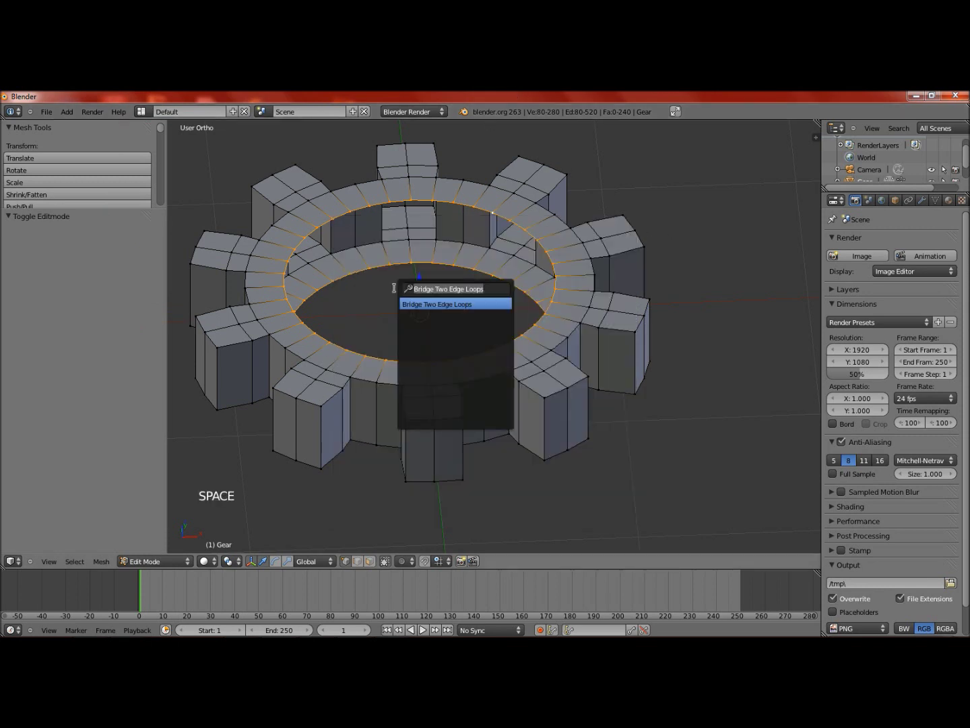
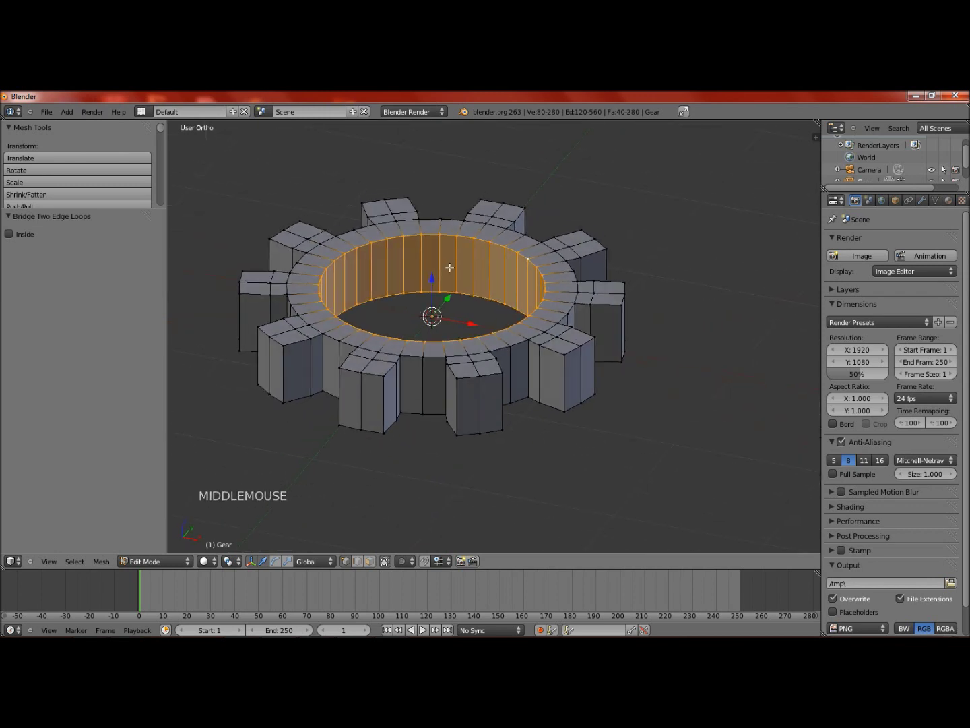
- Leave Edit Mode and view the walled gear from the top
key("KP_7")
key("Tab")
scroll("down", 3)
middle_click(449, 357)
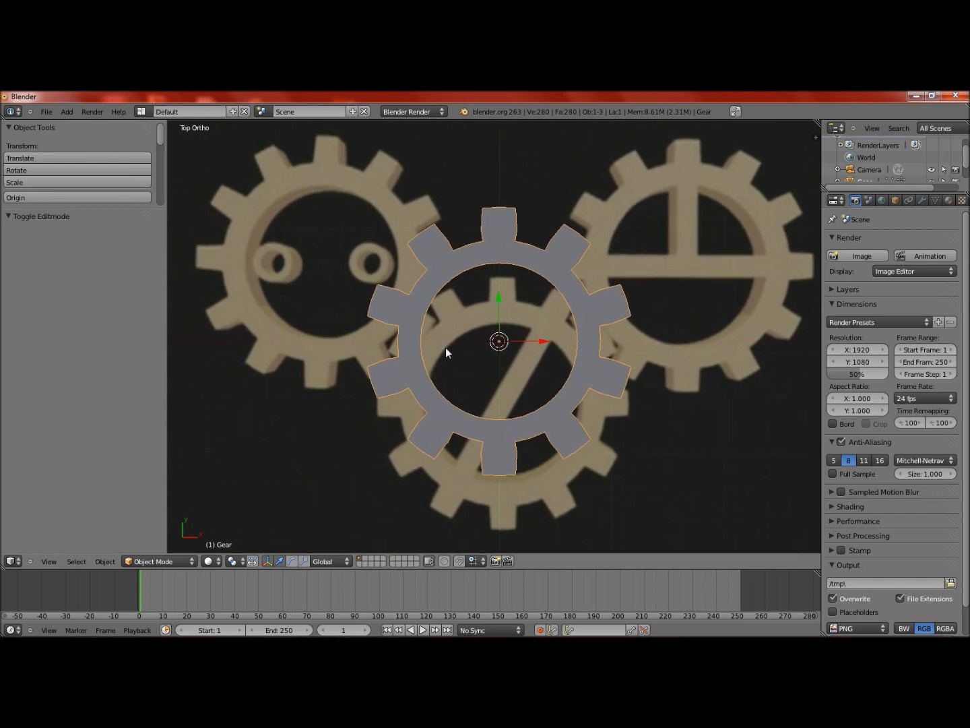
- Duplicate the gear and position the copy over the left reference gear
key("shift+d")
left_click(250, 310)
left_click(270, 283)
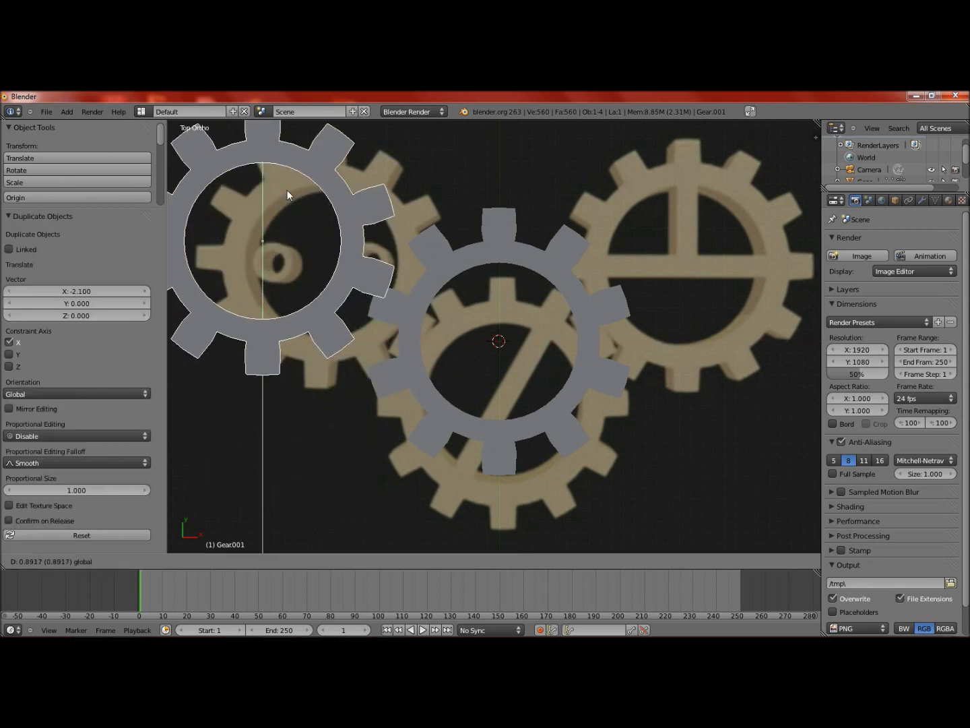
left_click(316, 228)
left_click(283, 187)
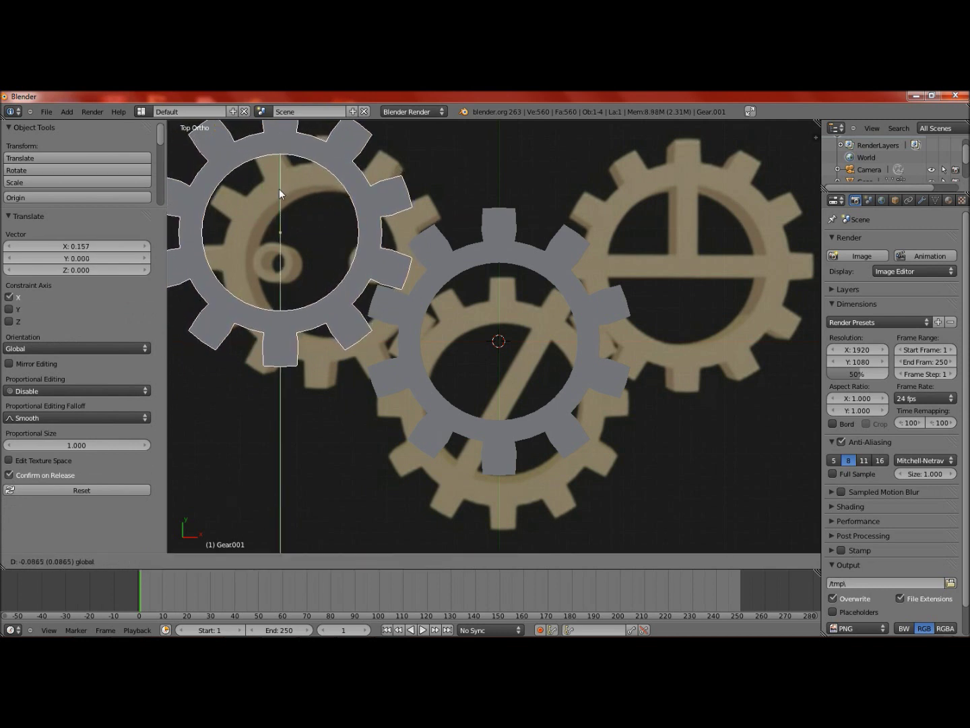
left_click(326, 236)
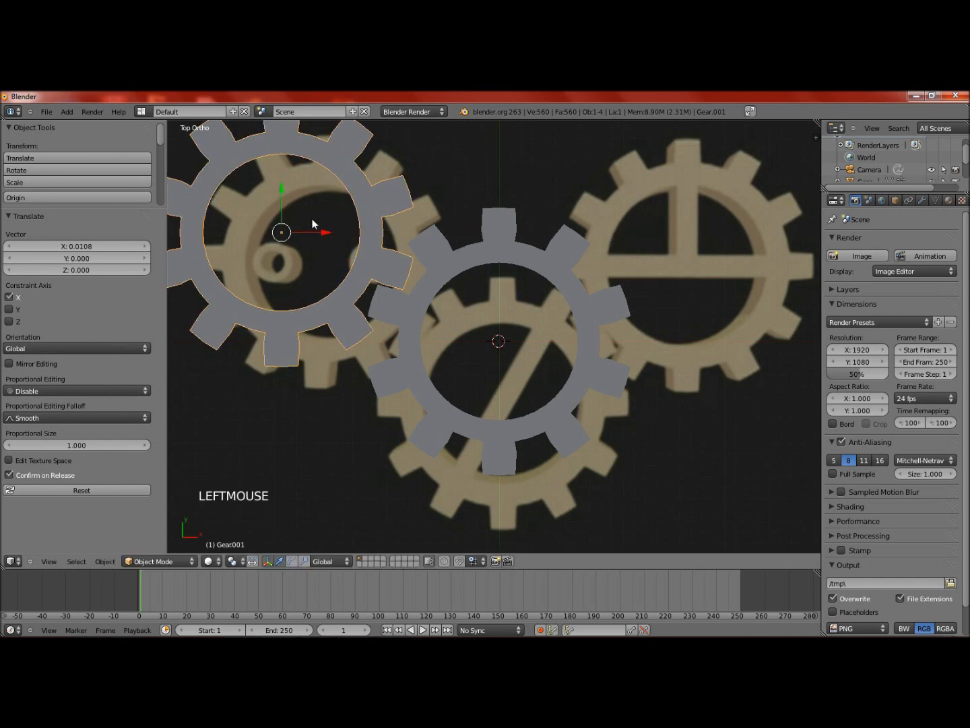
left_click(284, 195)
middle_click(469, 300)
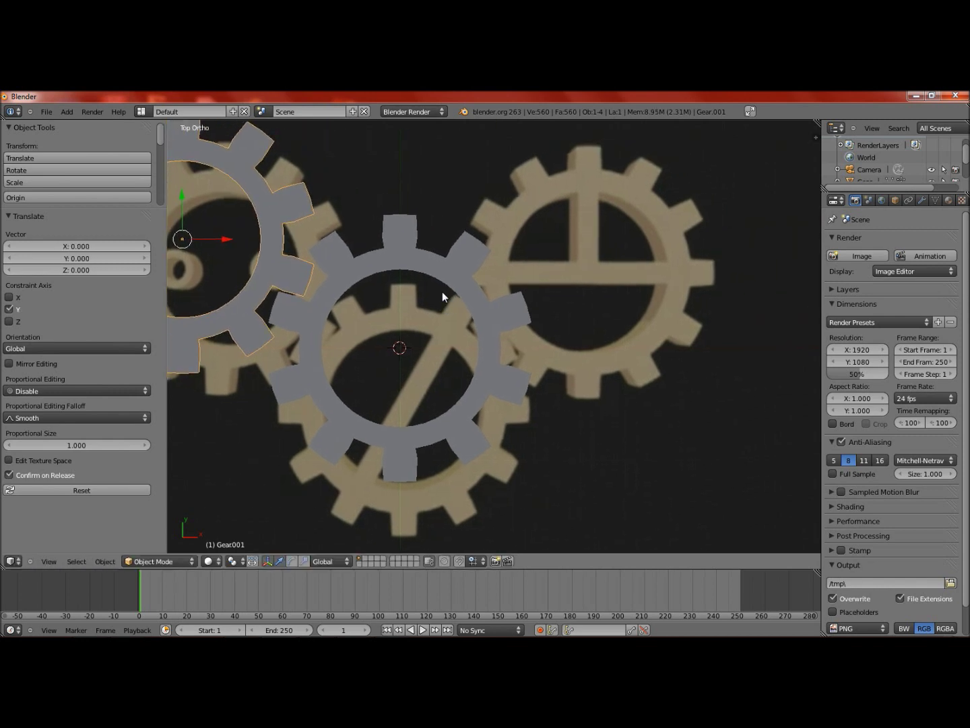
key("t")
scroll("down", 3)
middle_click(355, 317)
- Duplicate again and align the copy over the right reference gear
key("shift+d")
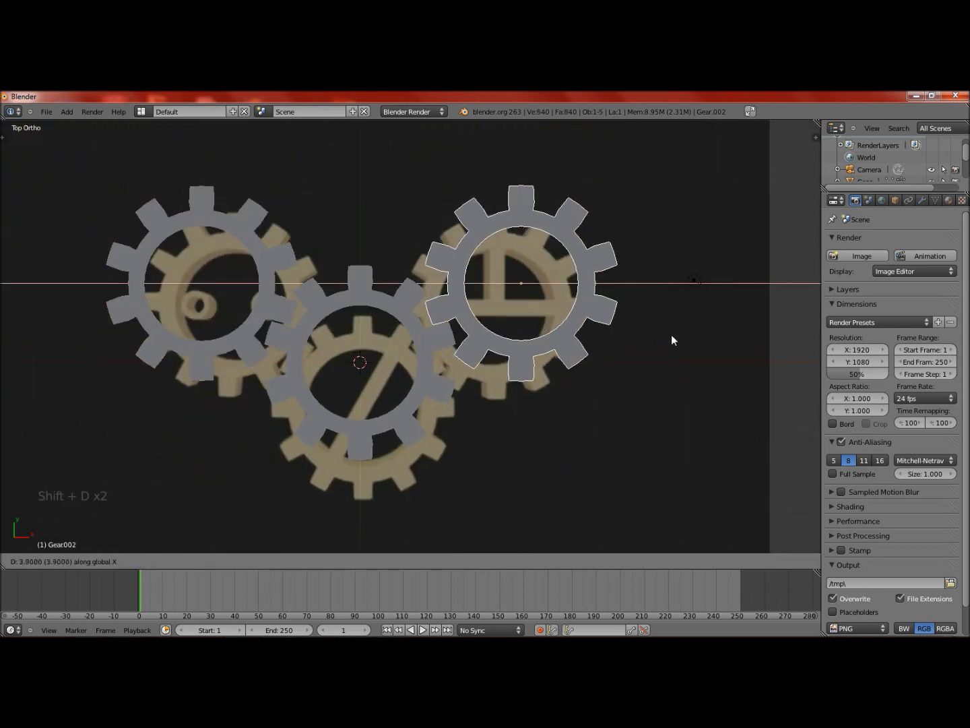
left_click(590, 273)
scroll("up", 3)
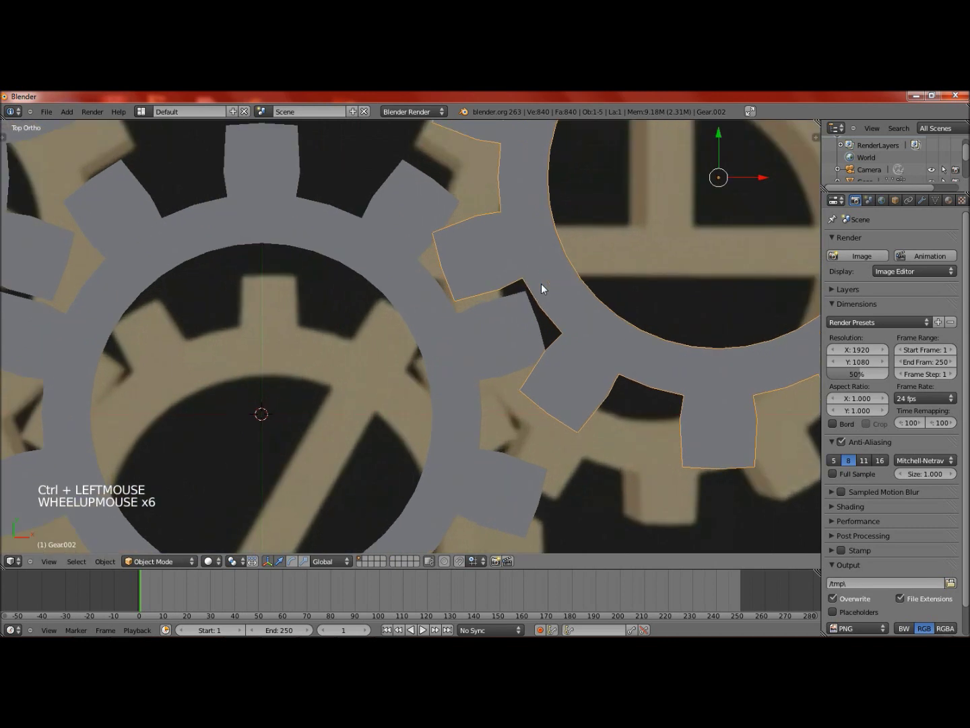
left_click(754, 182)
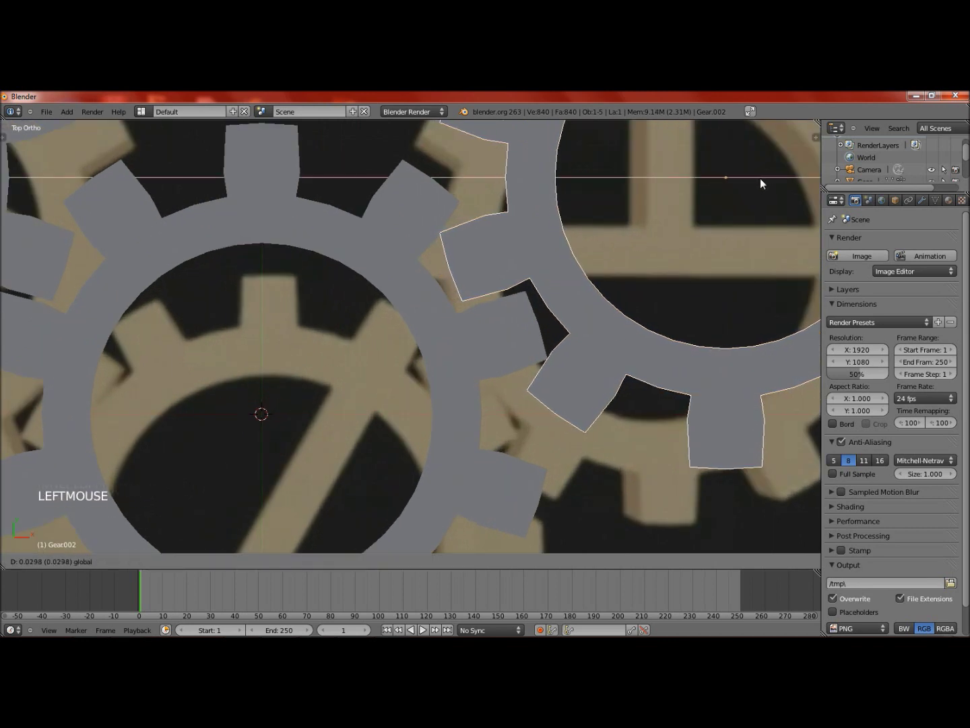
scroll("down", 3)
left_click(636, 184)
scroll("down", 3)
middle_click(379, 301)
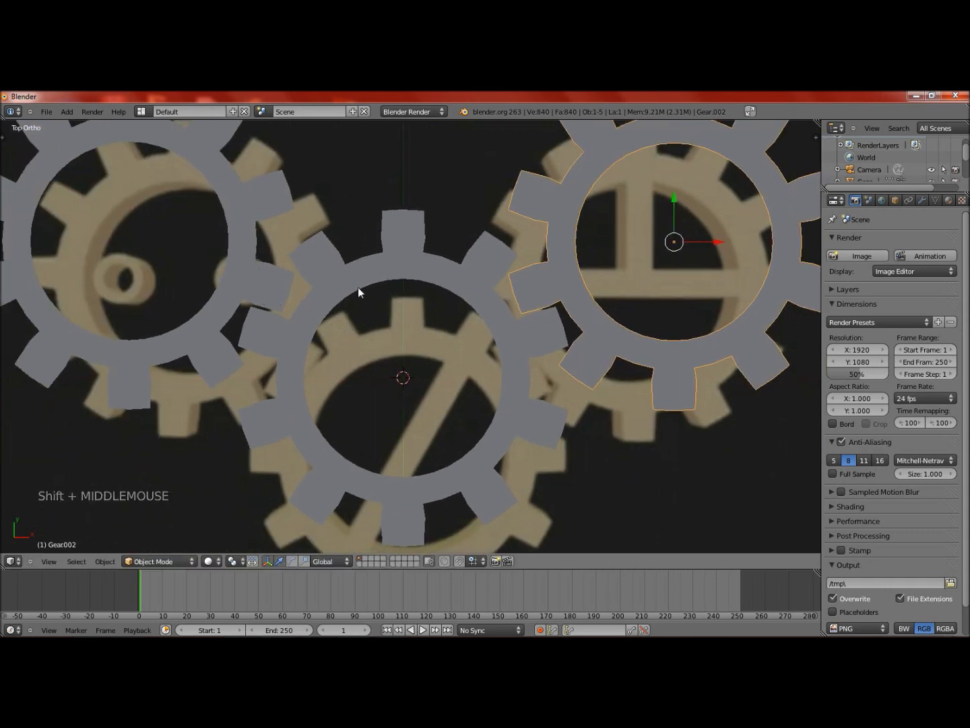
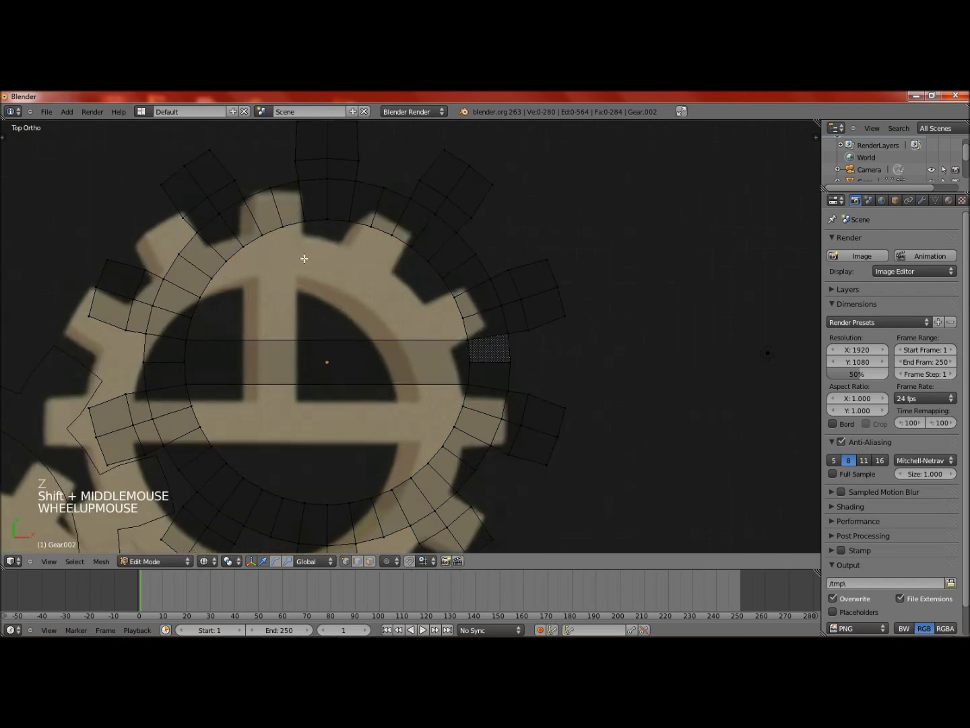
- Start a Knife cut across the right gear's ring for the crossbar
key("k")
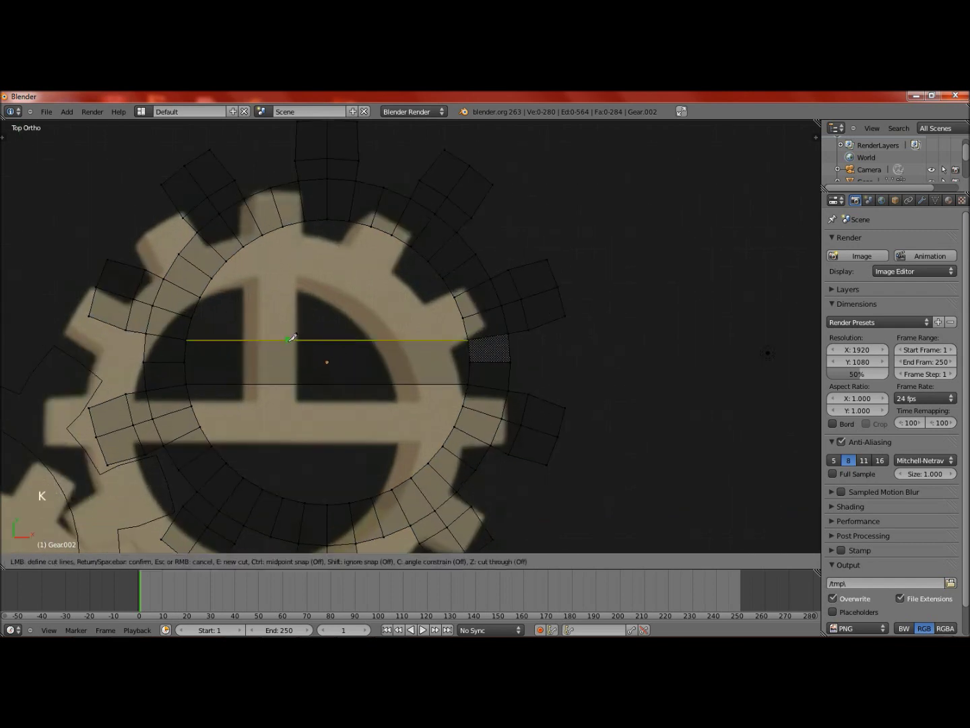
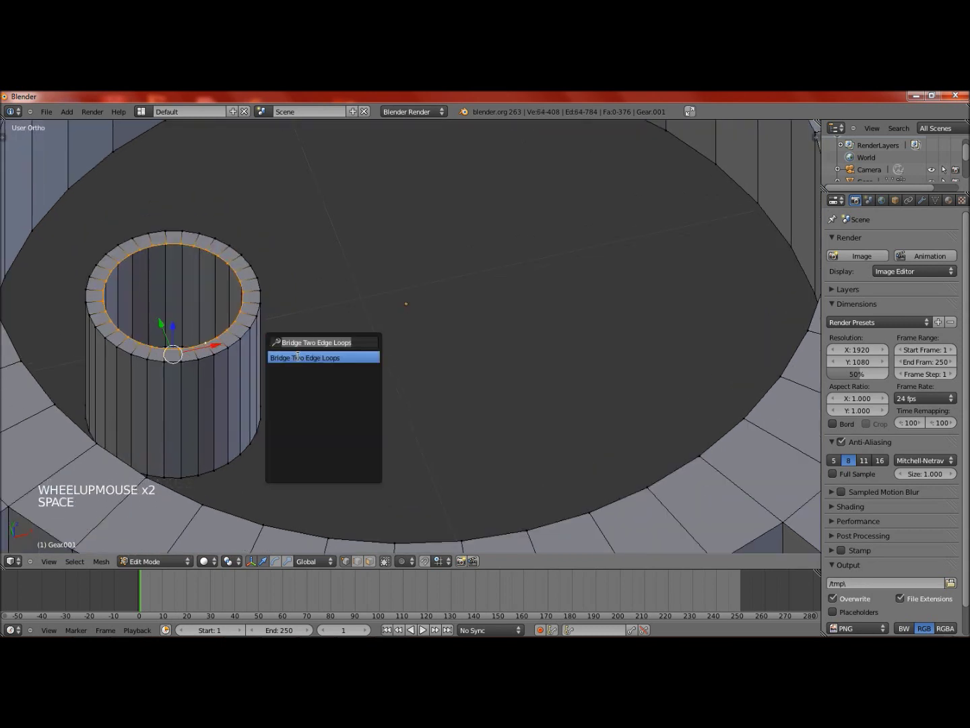
- View the hollow peg, thicken the small circle into a ring and duplicate it beside the centre
scroll("down", 3)
key("Tab")
scroll("down", 3)
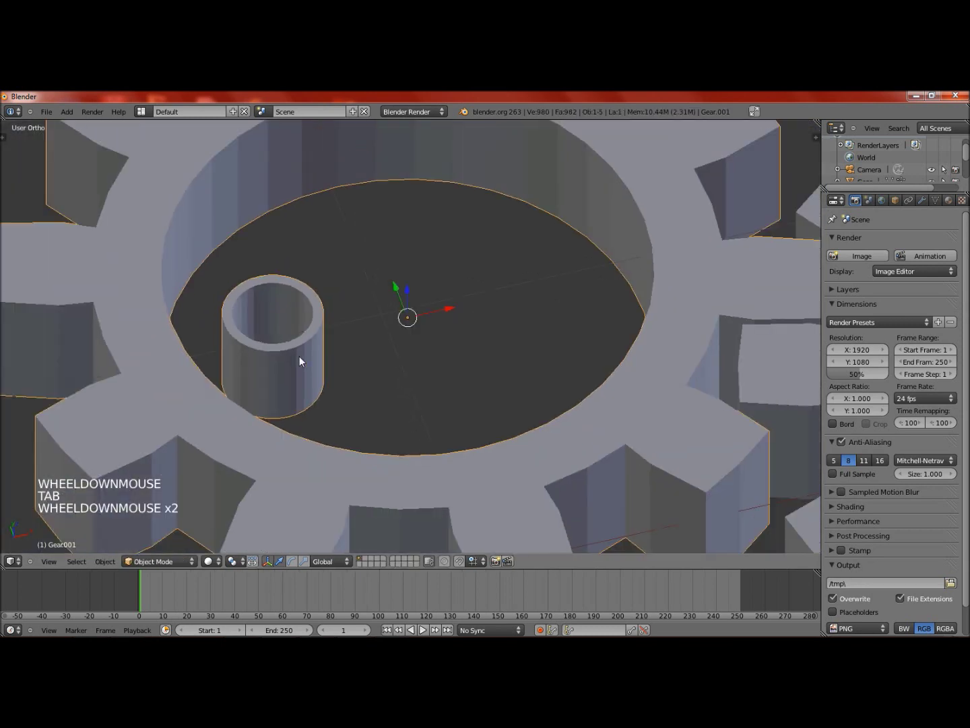
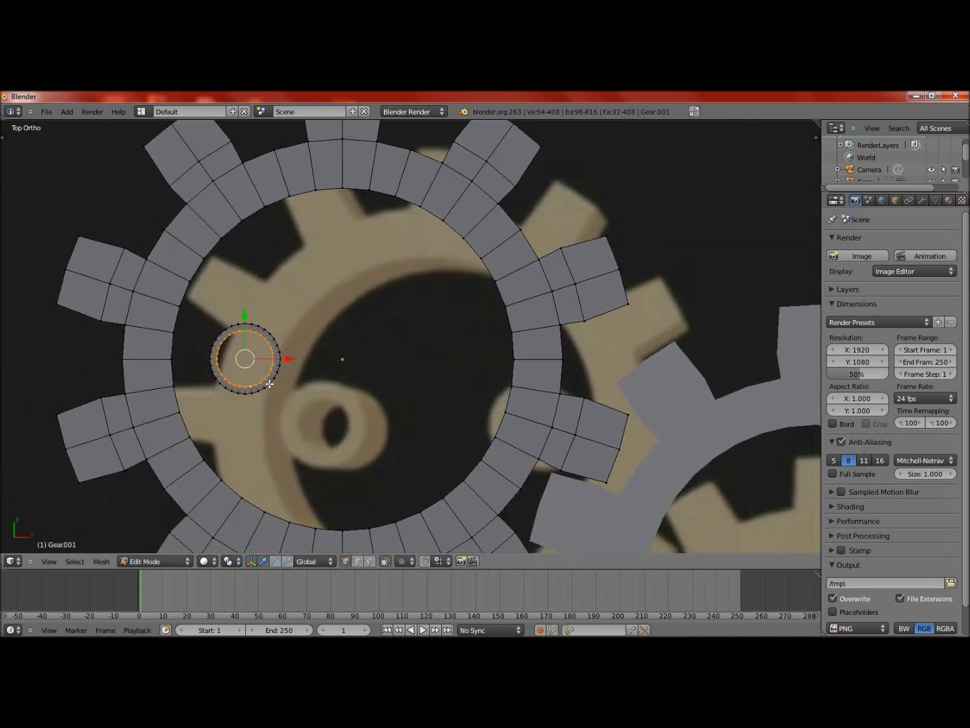
key("ctrl+l")
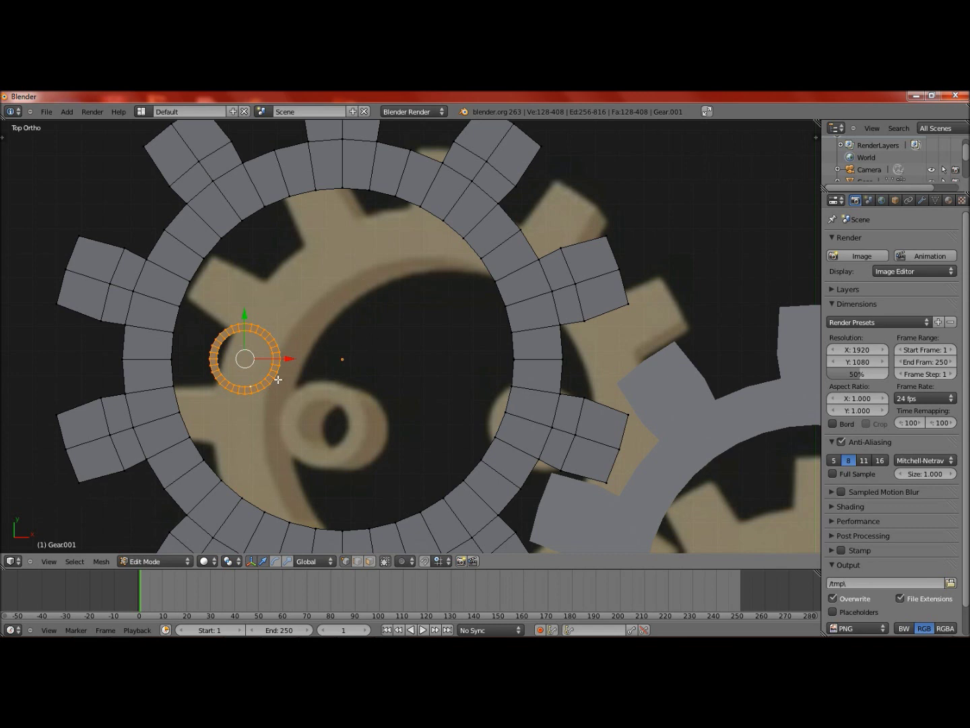
key("shift+d")
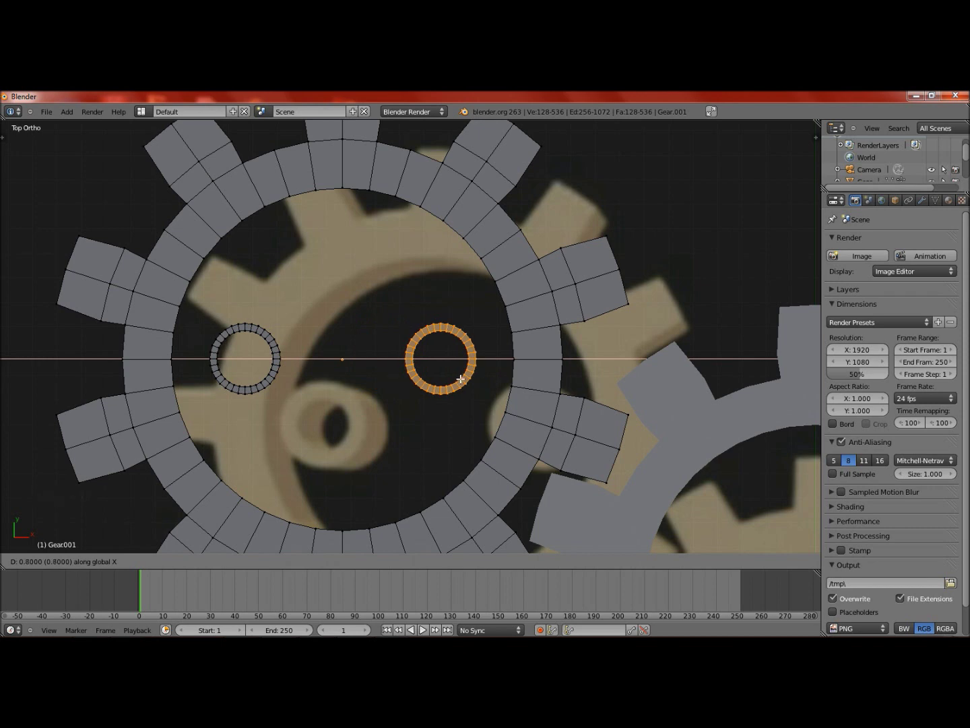
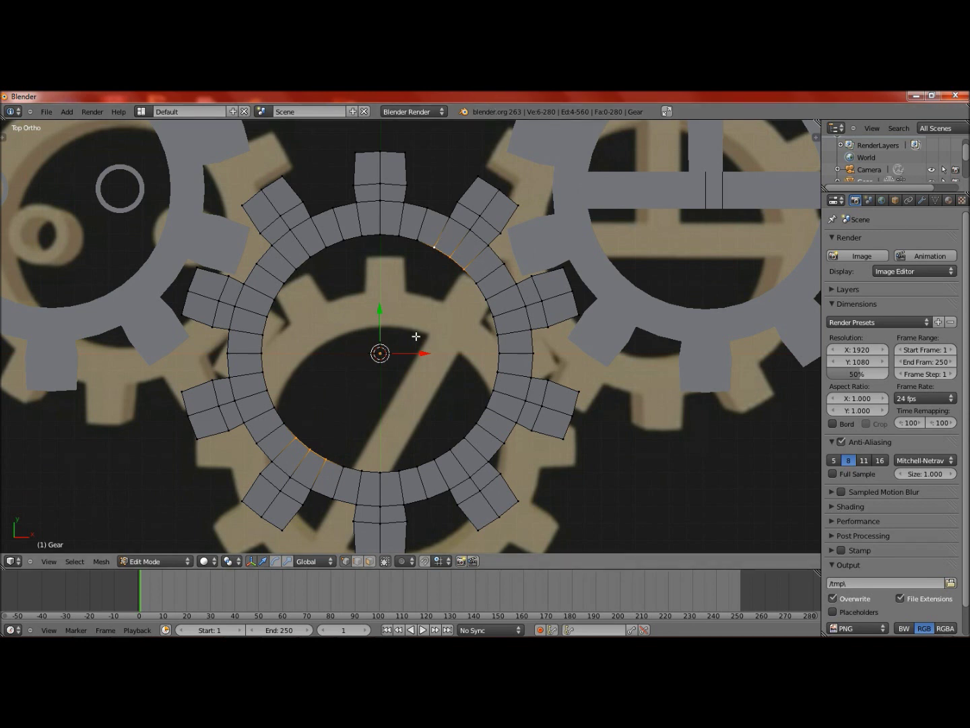
- Complete the diagonal bar across the middle gear's hole and return to Object Mode
scroll("down", 3)
key("space")
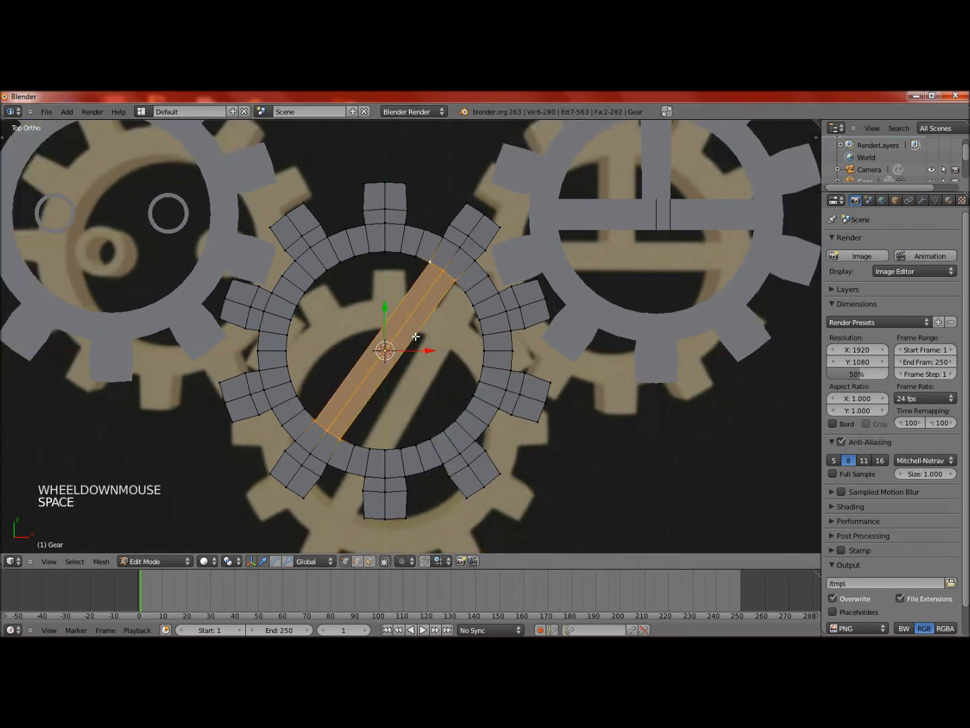
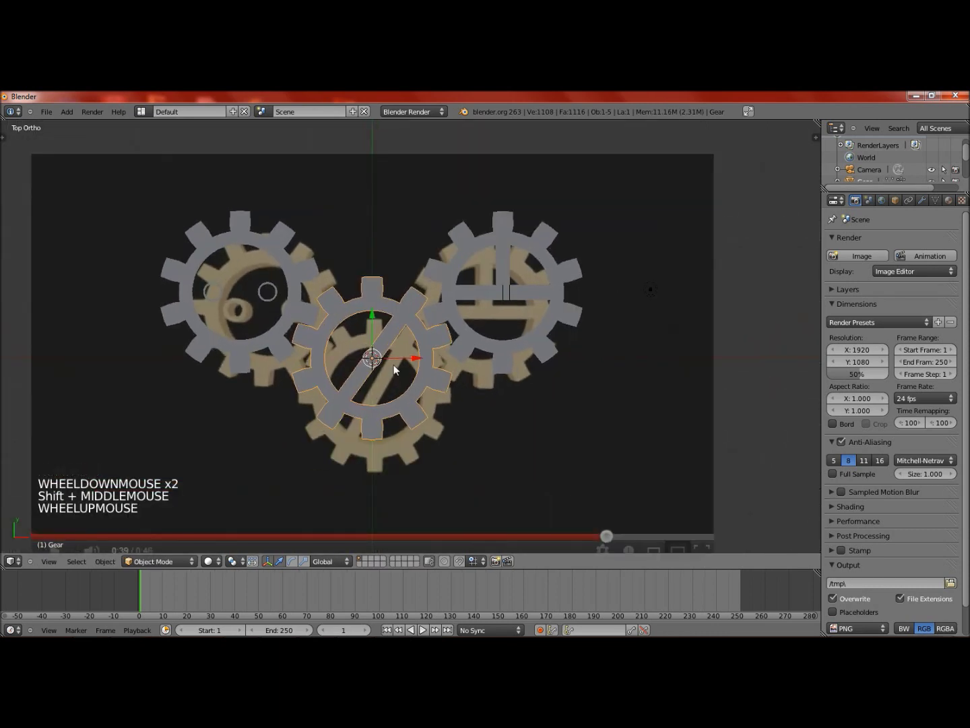
scroll("up", 3)
- Add an Edge Split modifier to the left gear with two pegs
key("t")
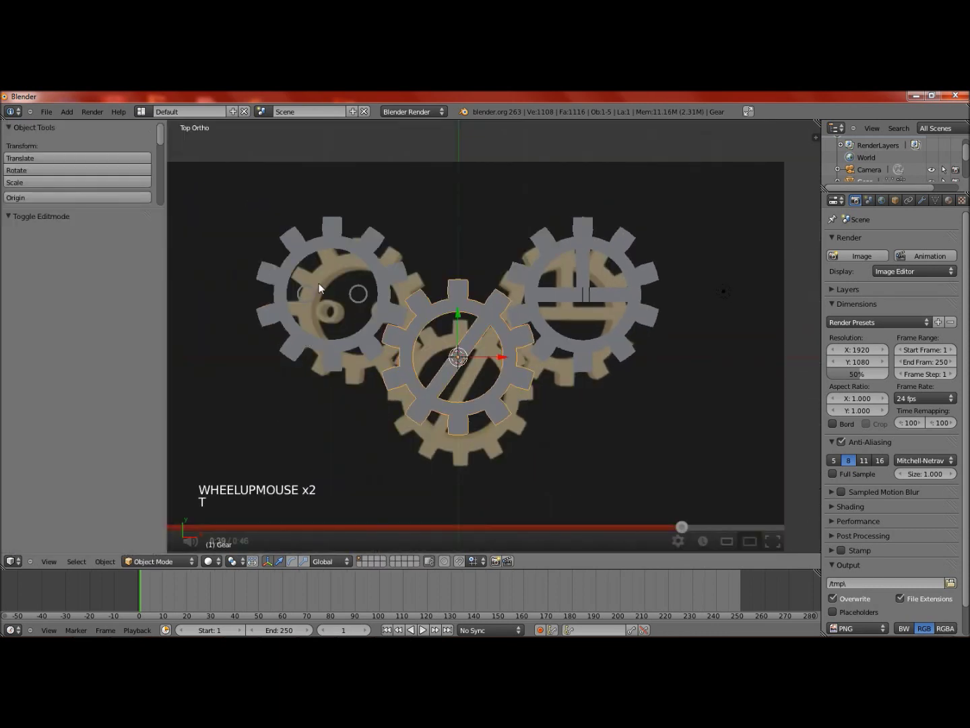
right_click(295, 259)
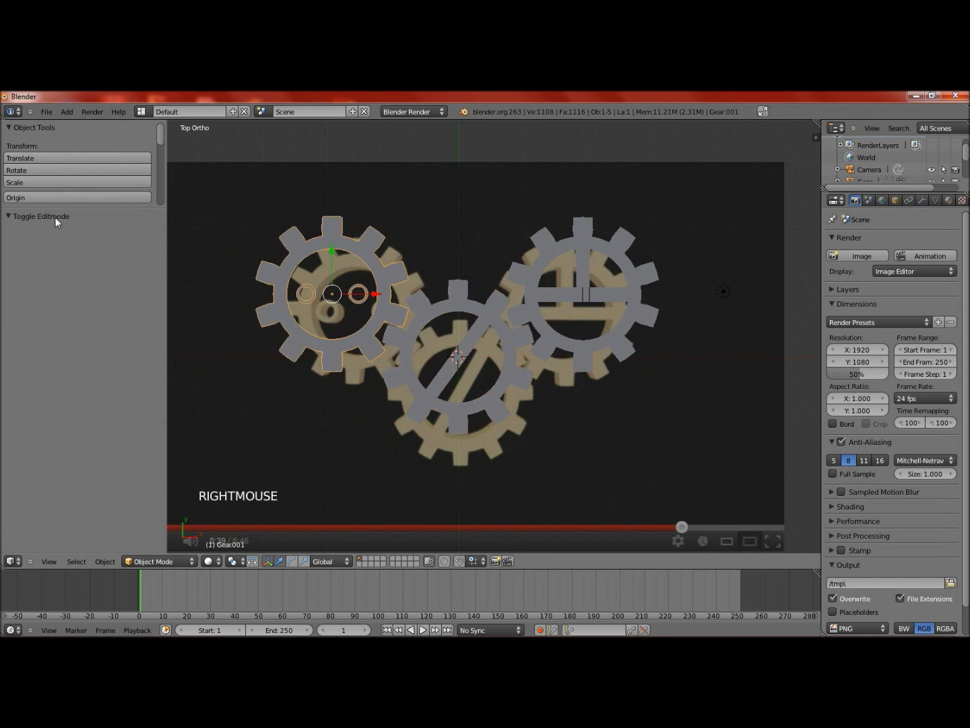
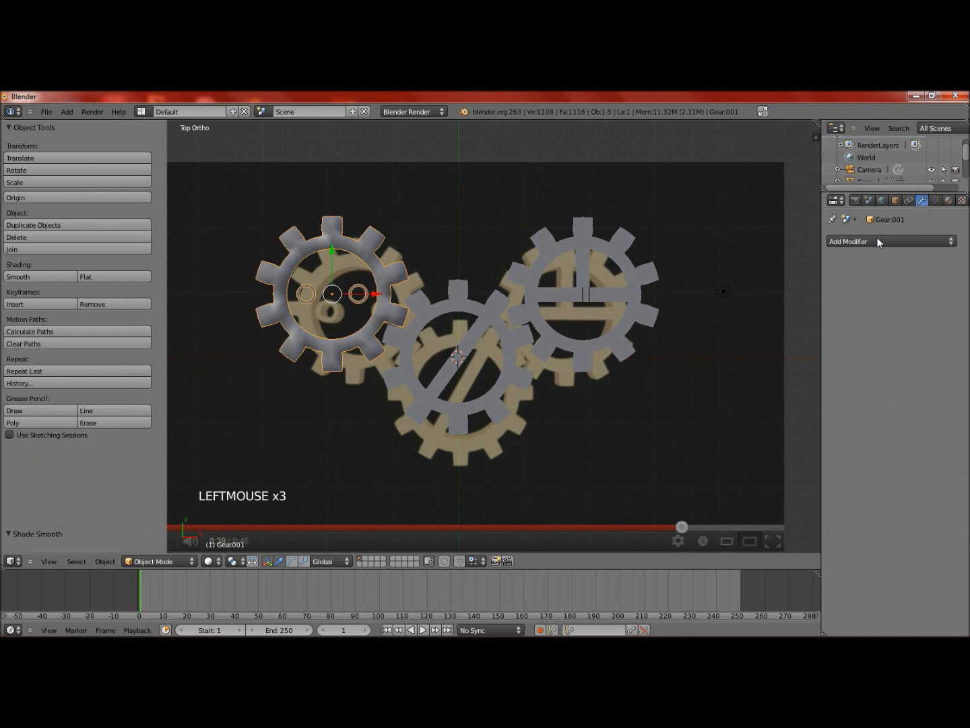
left_click(879, 242)
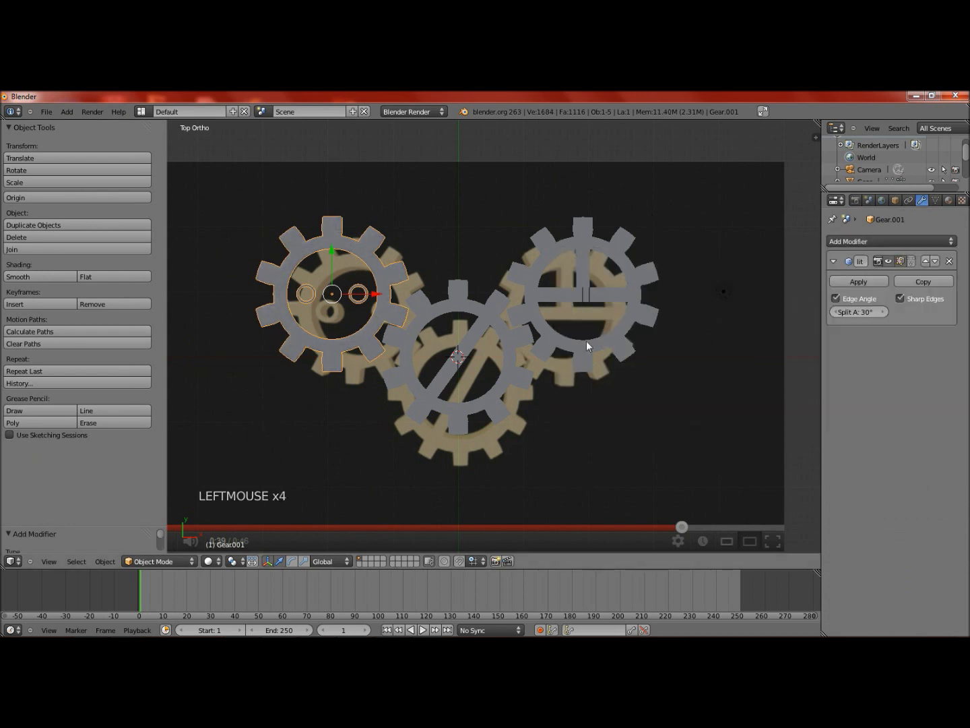
- Select the other gears and link the Edge Split modifier onto them with Ctrl+L
right_click(452, 305)
left_click(56, 279)
right_click(531, 303)
left_click(59, 281)
right_click(491, 327)
right_click(387, 308)
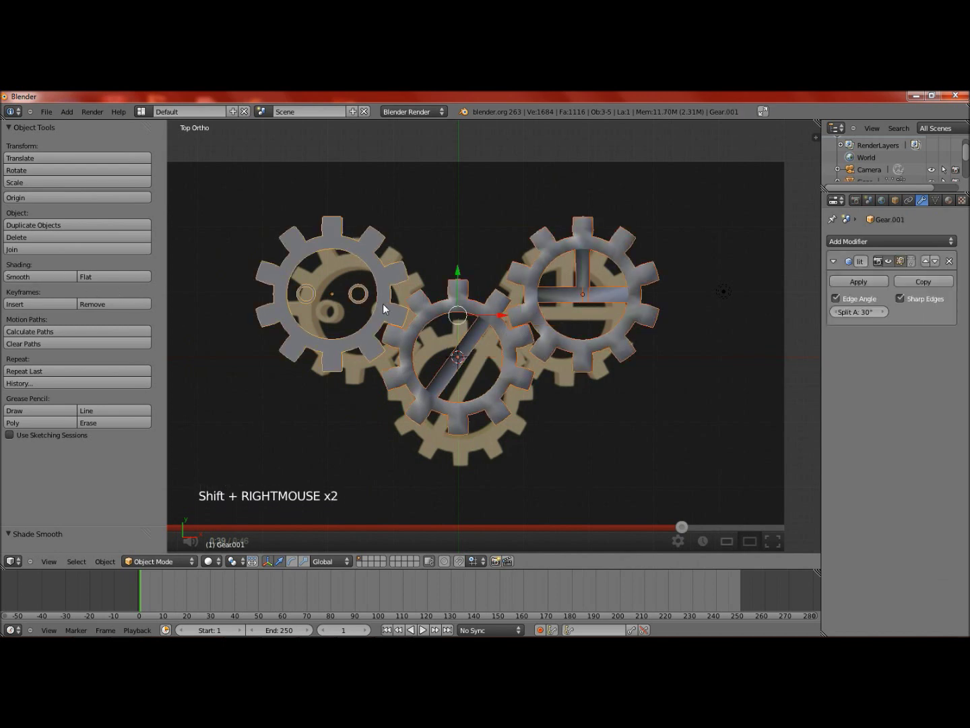
key("ctrl+l")
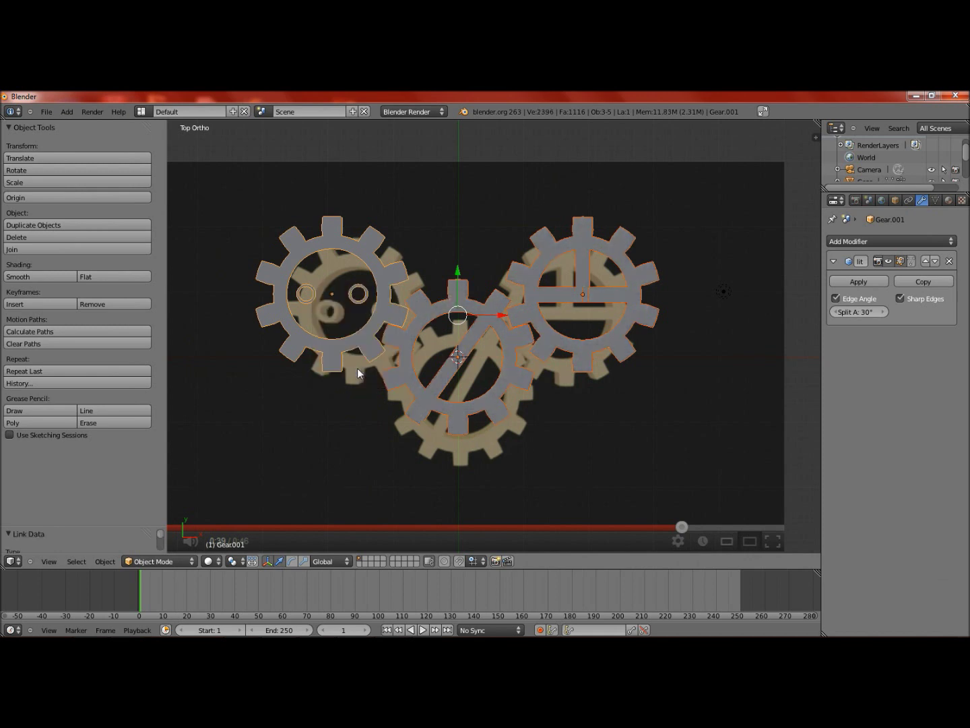
right_click(601, 357)
right_click(525, 367)
right_click(372, 351)
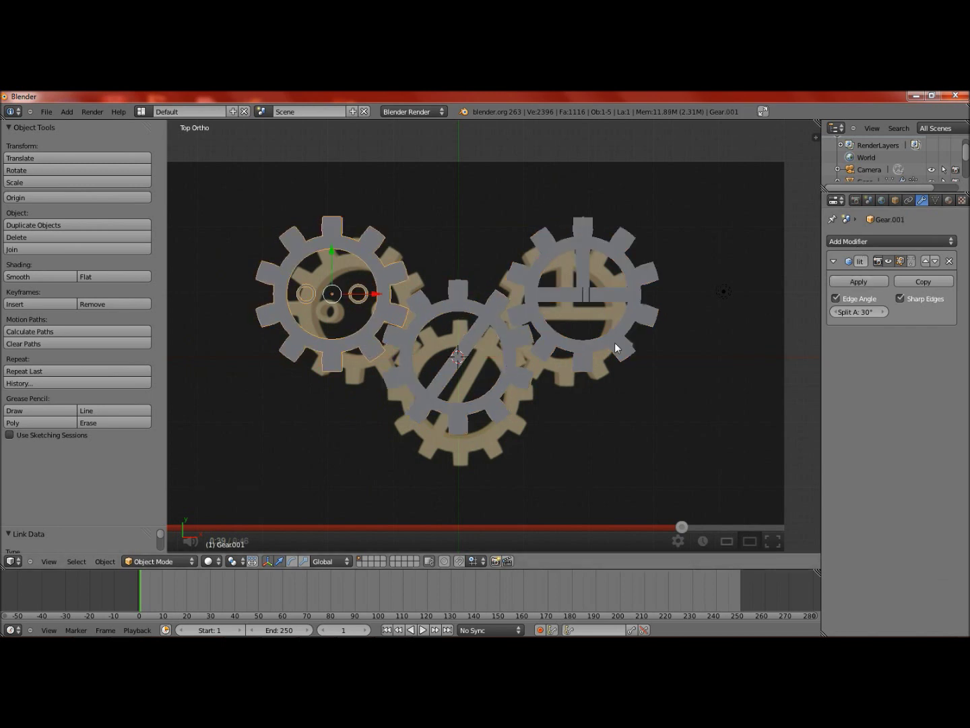
scroll("down", 3)
- Set the left gear's origin to its own geometry centre
middle_click(490, 335)
scroll("up", 3)
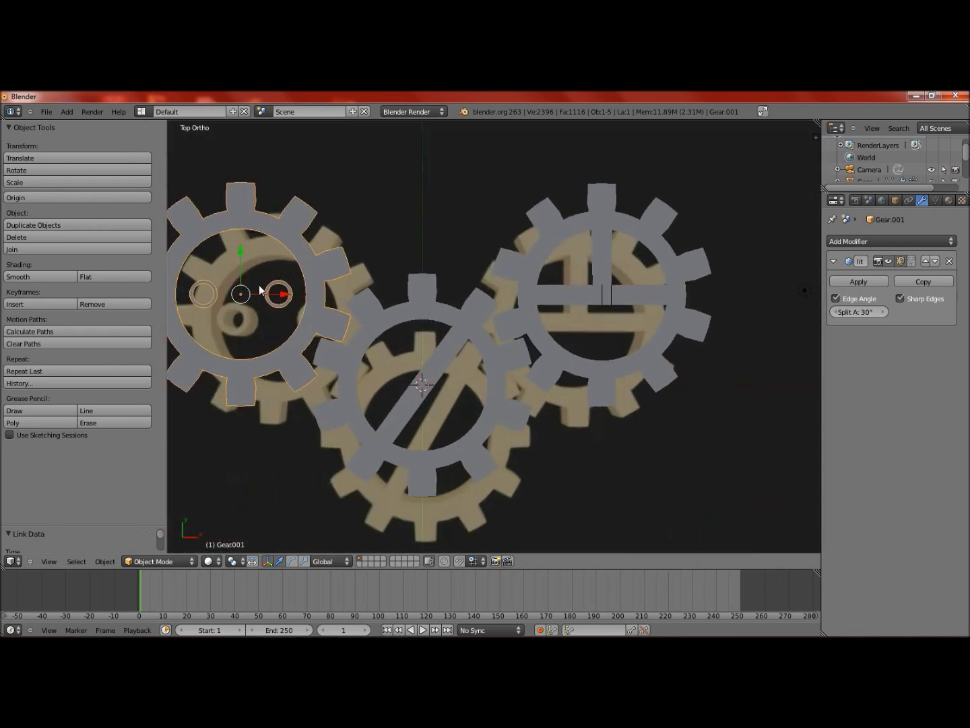
key("t")
scroll("down", 3)
middle_click(307, 379)
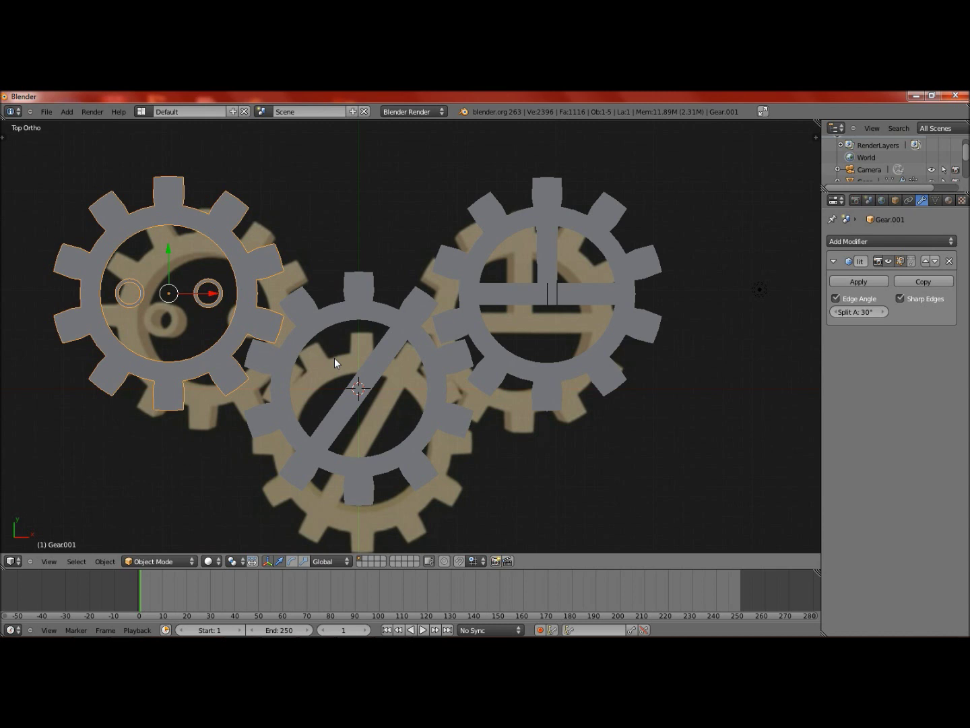
key("ctrl+shift+alt+c")
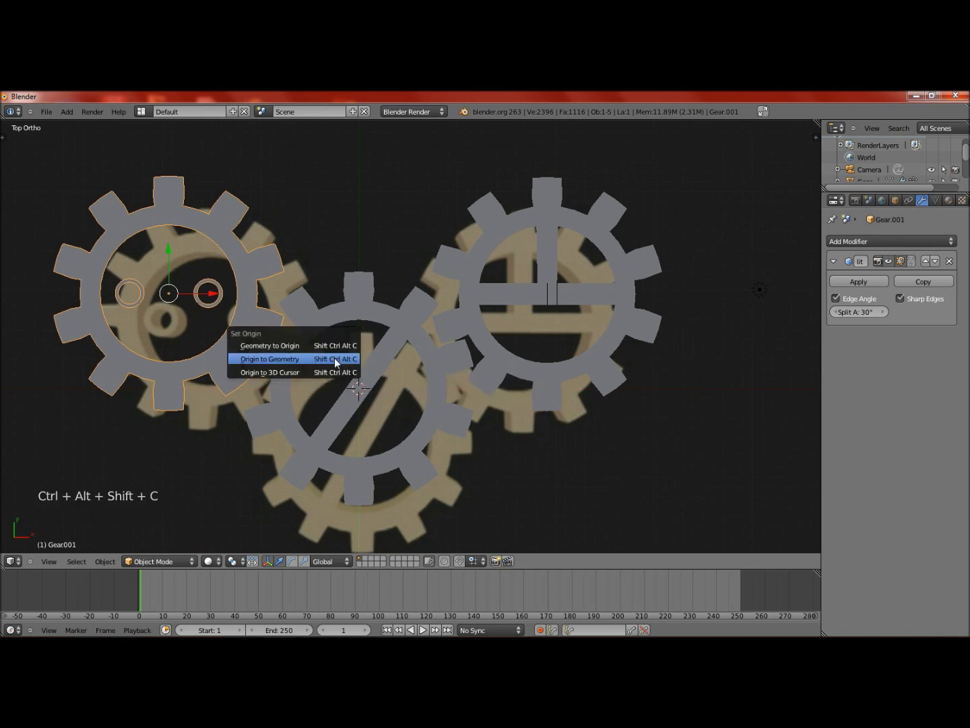
right_click(379, 317)
key("ctrl+shift+alt+c")
- Set the right cross-bar gear's origin to its geometry and frame all three gears
right_click(551, 383)
key("ctrl+shift+alt+c")
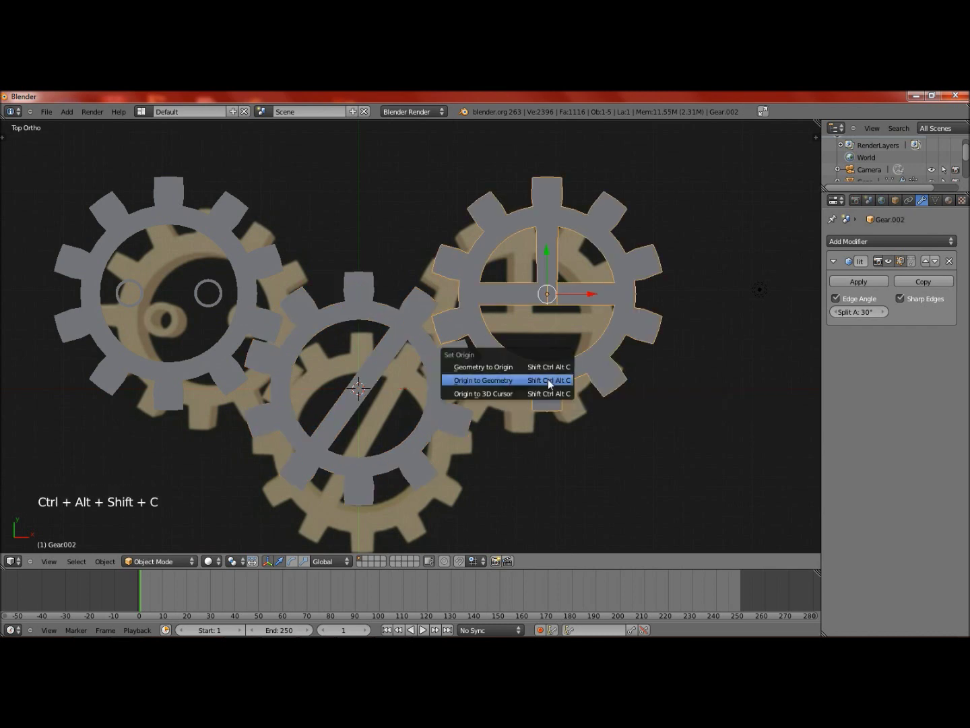
scroll("down", 3)
middle_click(457, 367)
scroll("up", 3)
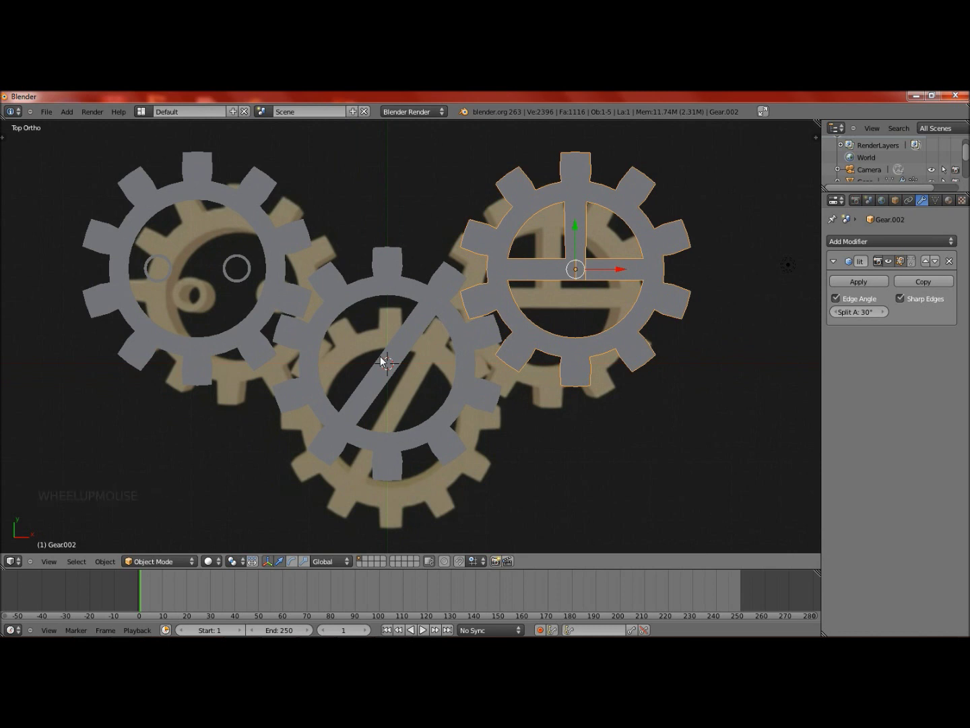
scroll("down", 3)
- Deselect everything and add an Empty at the middle gear's centre
key("a")
middle_click(473, 352)
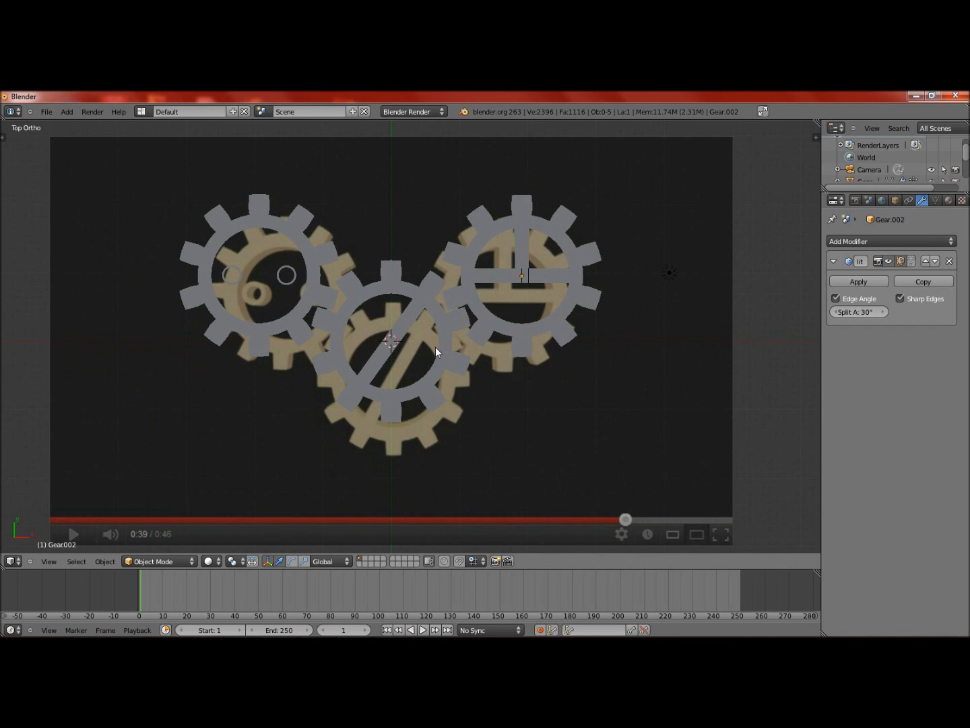
key("shift+a")
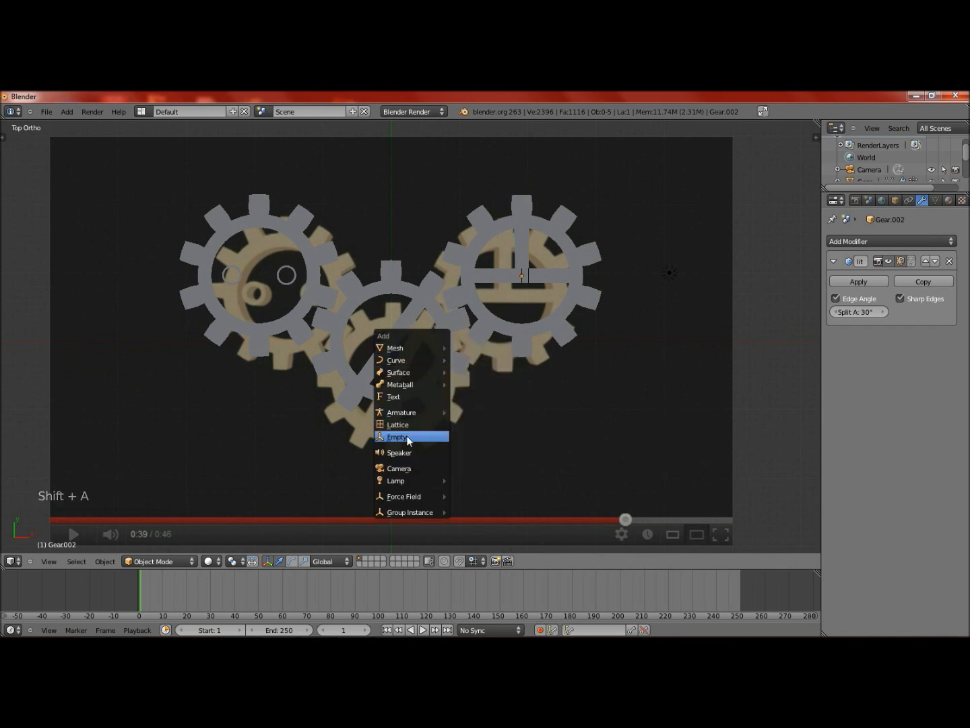
scroll("down", 3)
middle_click(420, 358)
middle_click(448, 295)
- Orbit around the gears in 3D and select the middle gear again
scroll("up", 3)
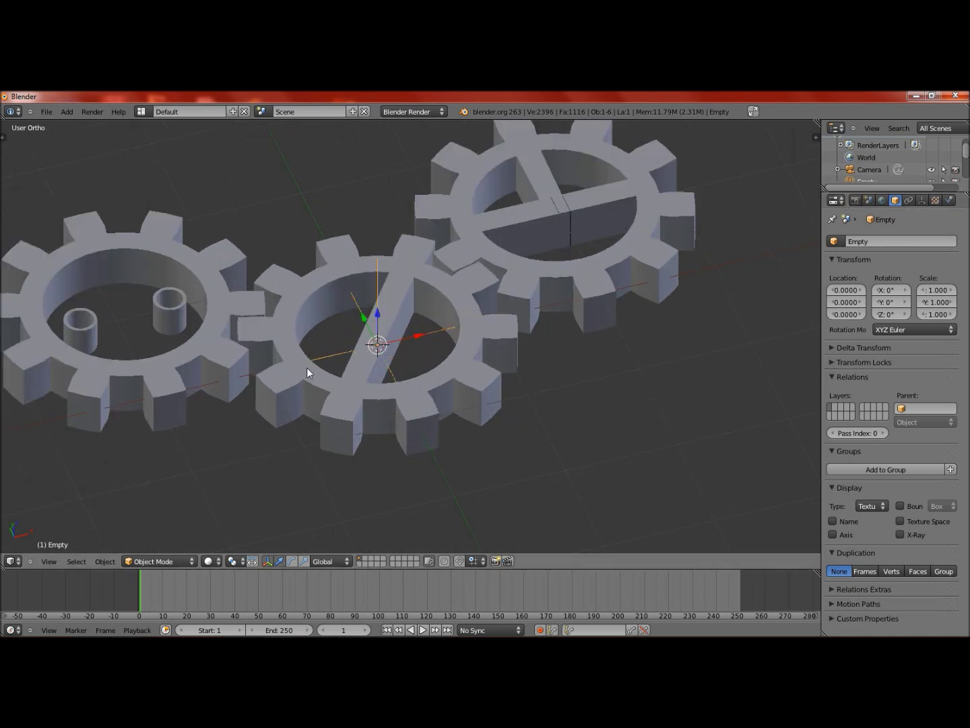
scroll("down", 3)
scroll("up", 3)
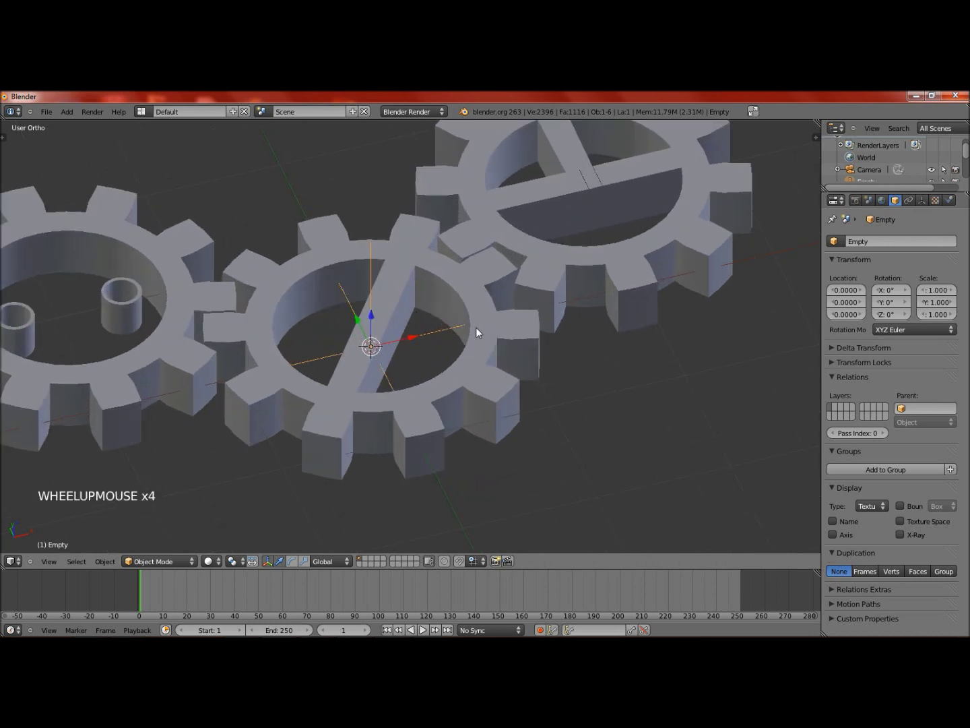
right_click(480, 353)
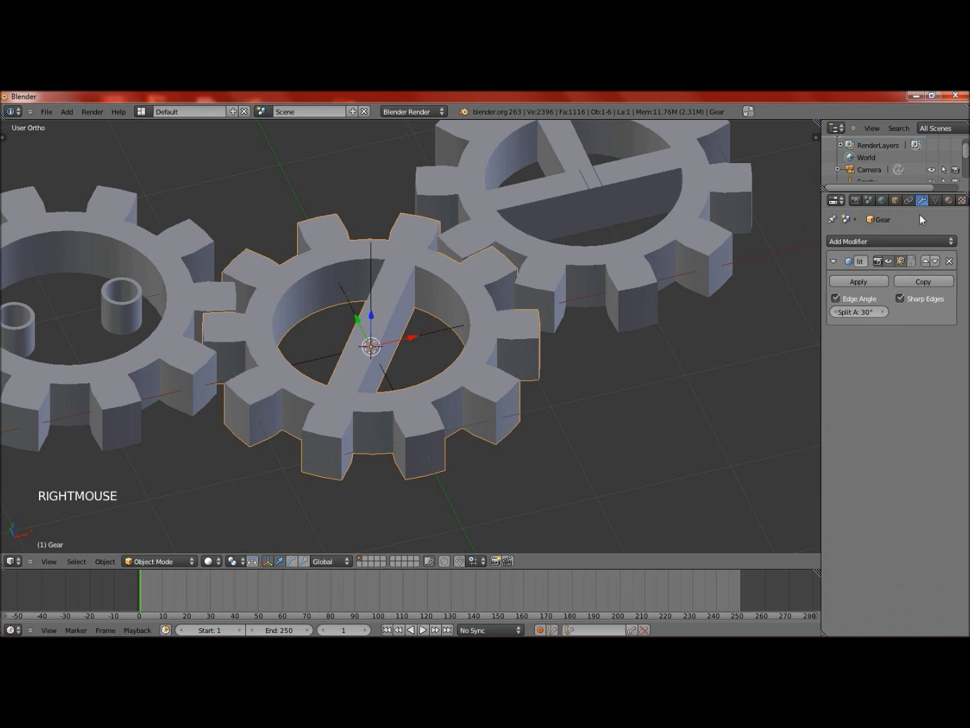
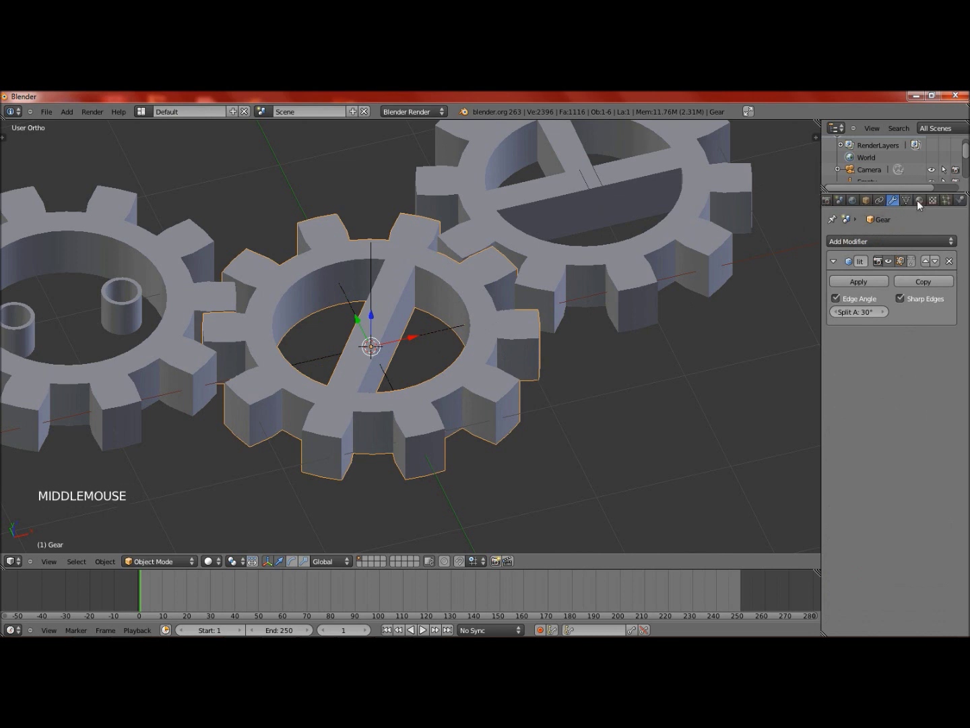
- Add Copy Rotation constraints targeting the Empty to the left and right gears
left_click(884, 207)
left_click(876, 248)
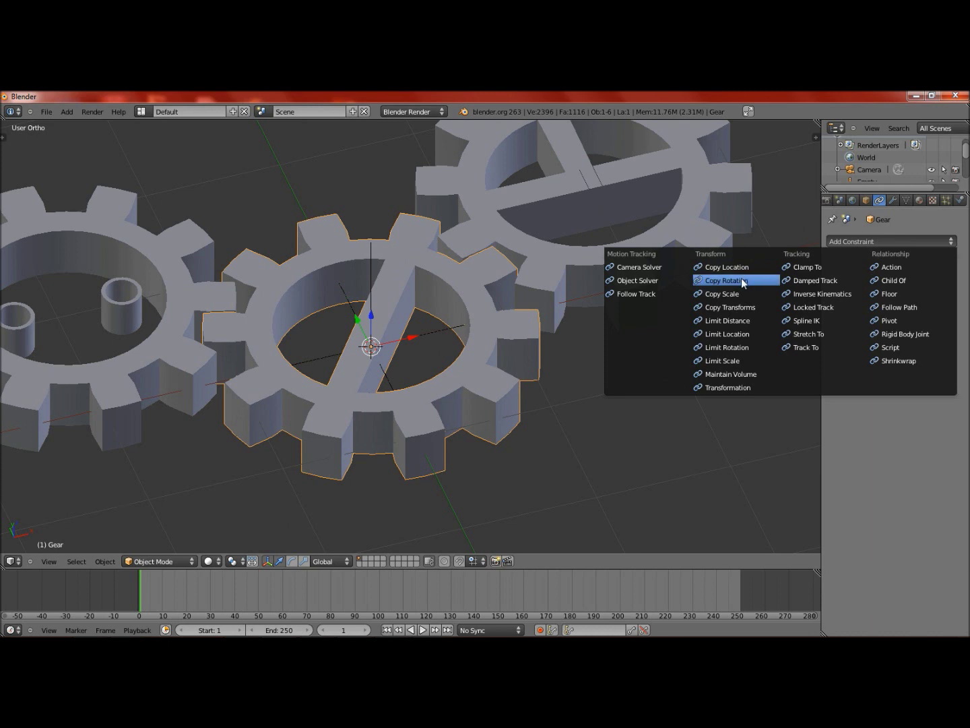
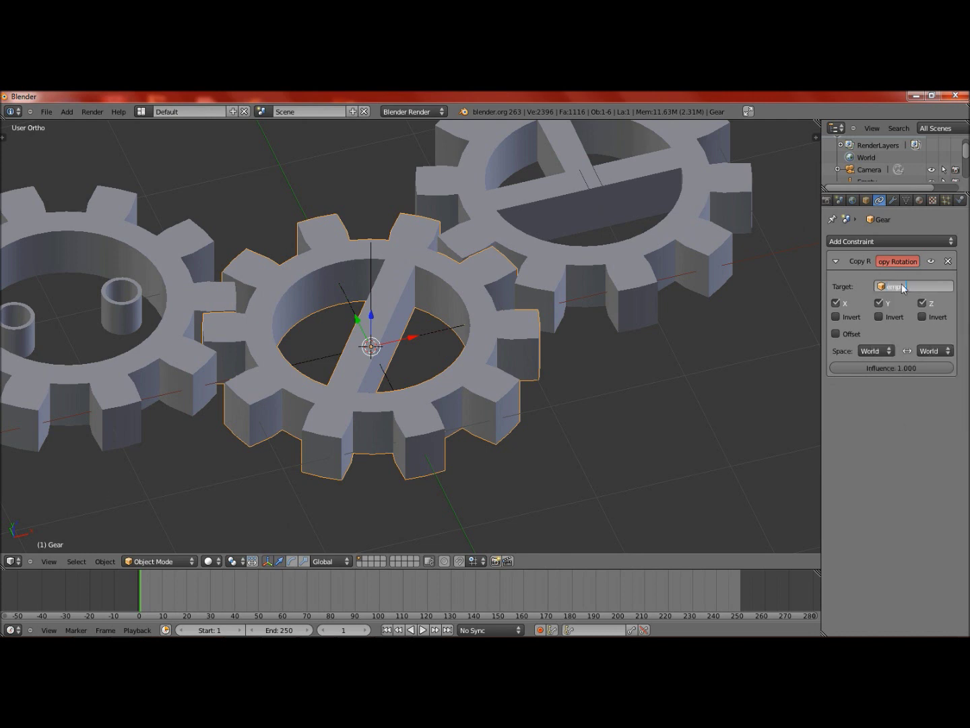
key("ctrl+c")
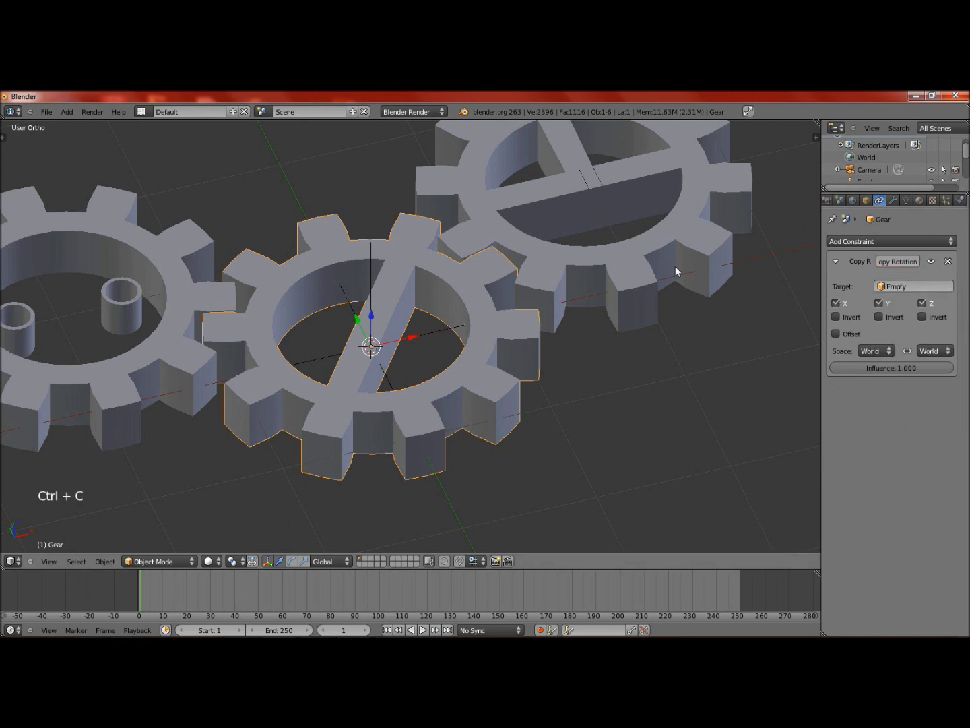
right_click(687, 273)
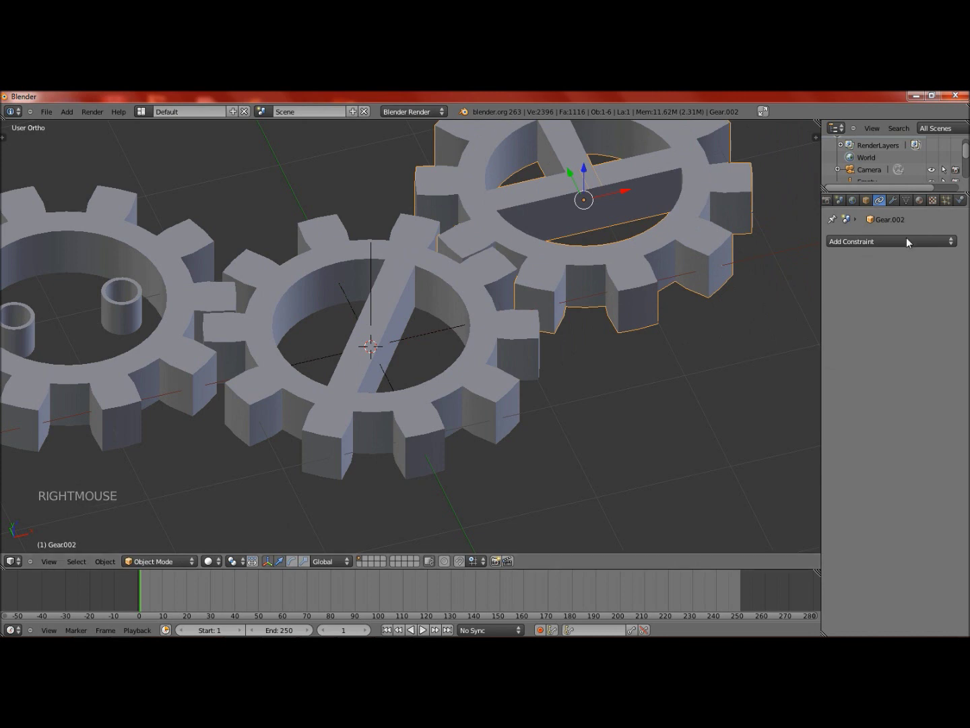
left_click(908, 240)
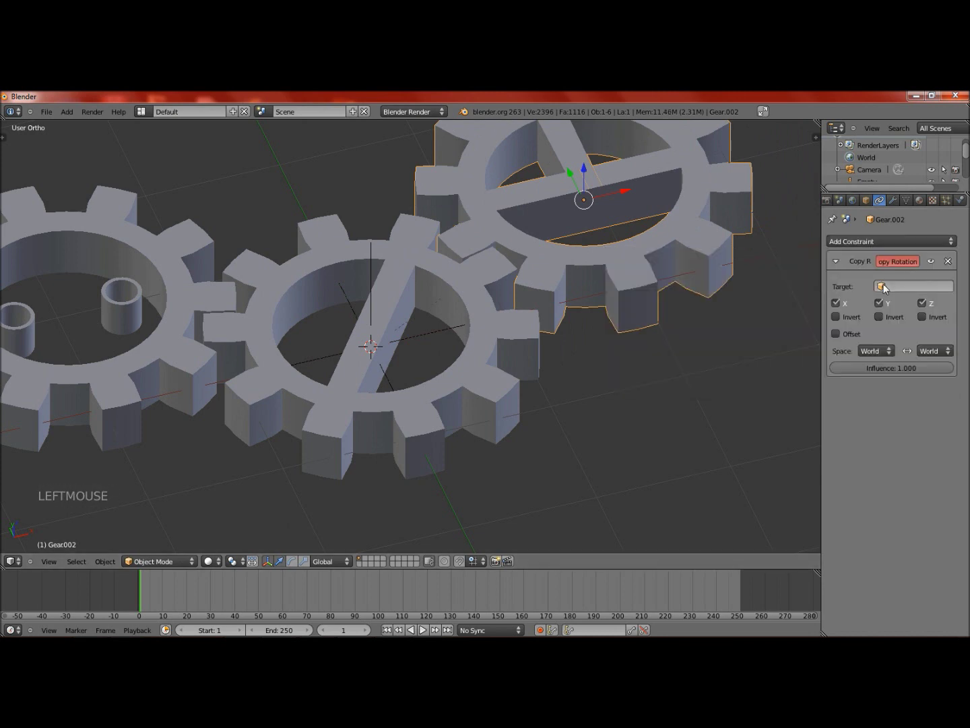
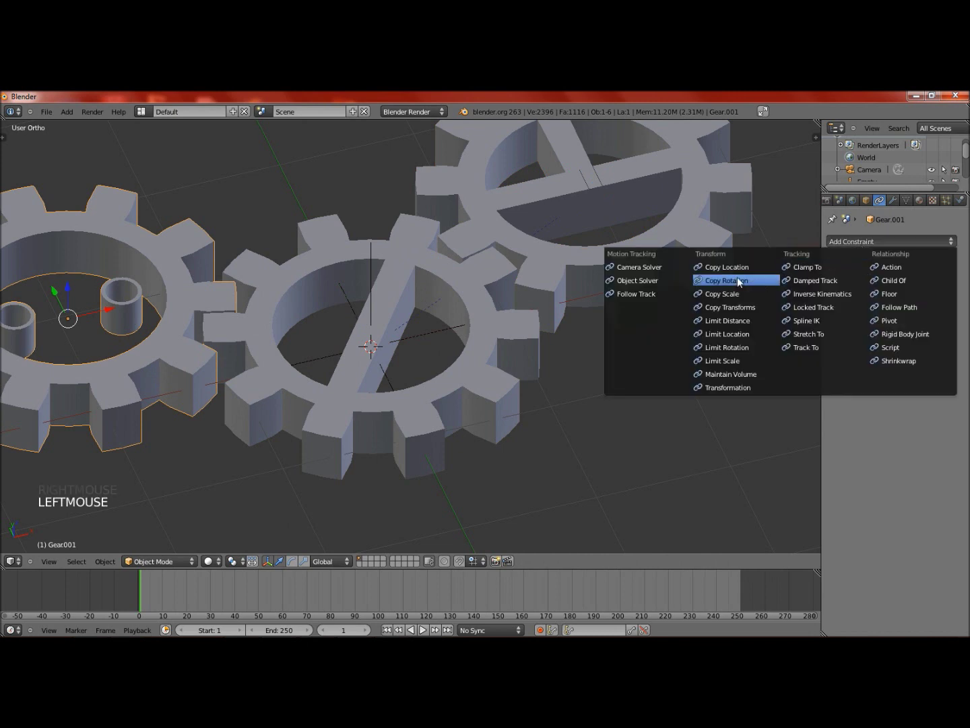
key("ctrl+v")
- Select the Empty and rotate it to test that the gears follow
right_click(636, 281)
right_click(424, 340)
key("r")
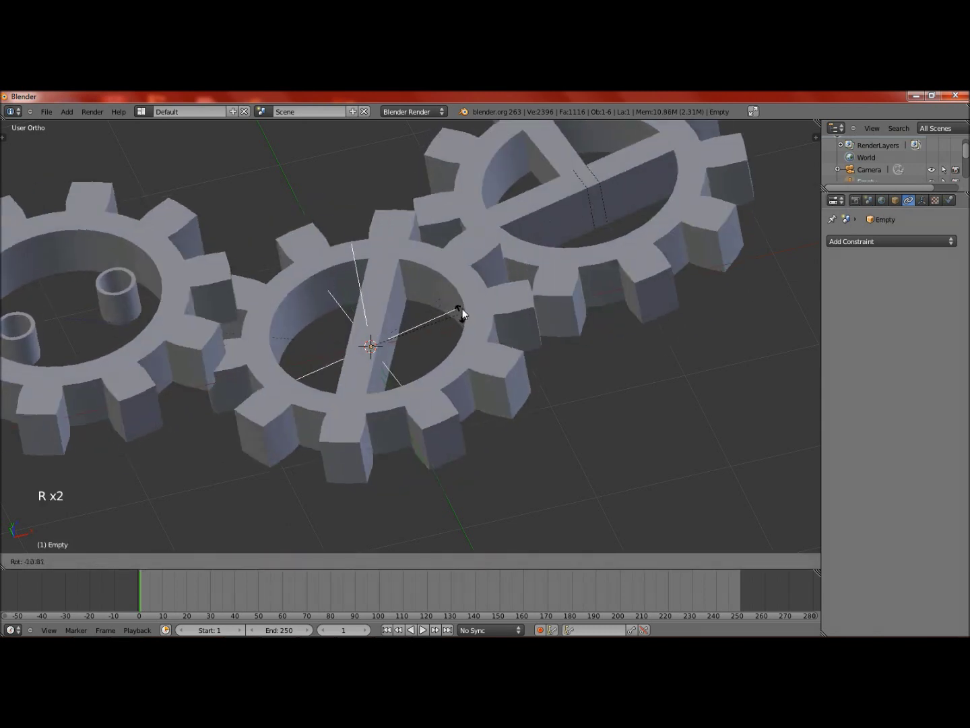
- Cancel the test rotation, switch to top view and hide the background reference image
right_click(532, 303)
key("KP_7")
scroll("down", 3)
middle_click(544, 319)
key("n")
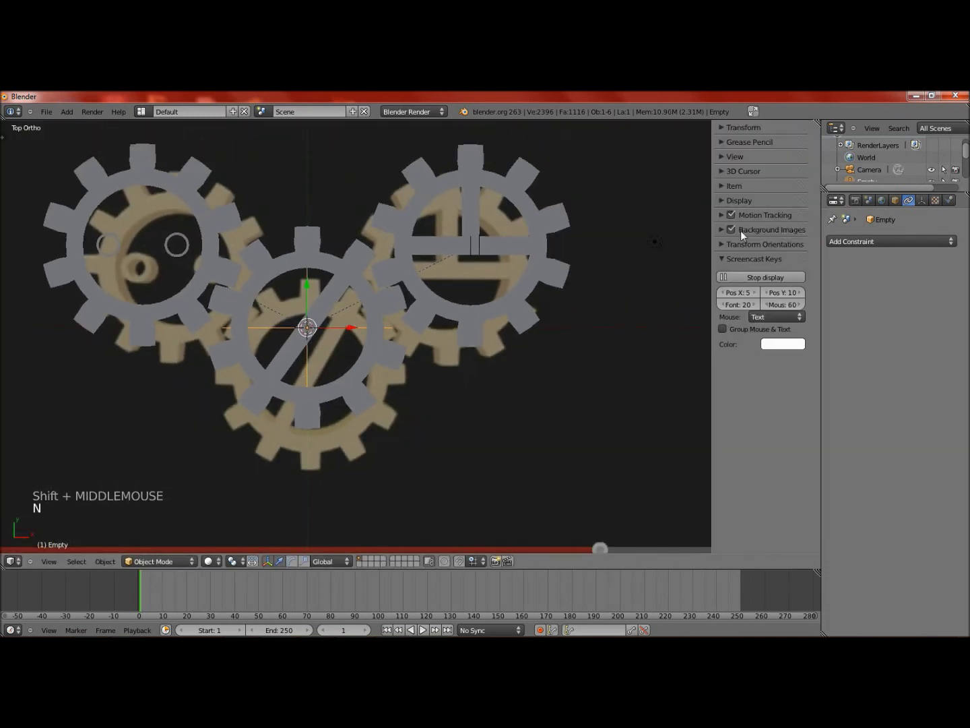
left_click(713, 245)
key("n")
scroll("down", 3)
middle_click(495, 323)
scroll("up", 3)
- Tick Invert Z on the right and left gears' Copy Rotation constraints and test-rotate the Empty
right_click(500, 333)
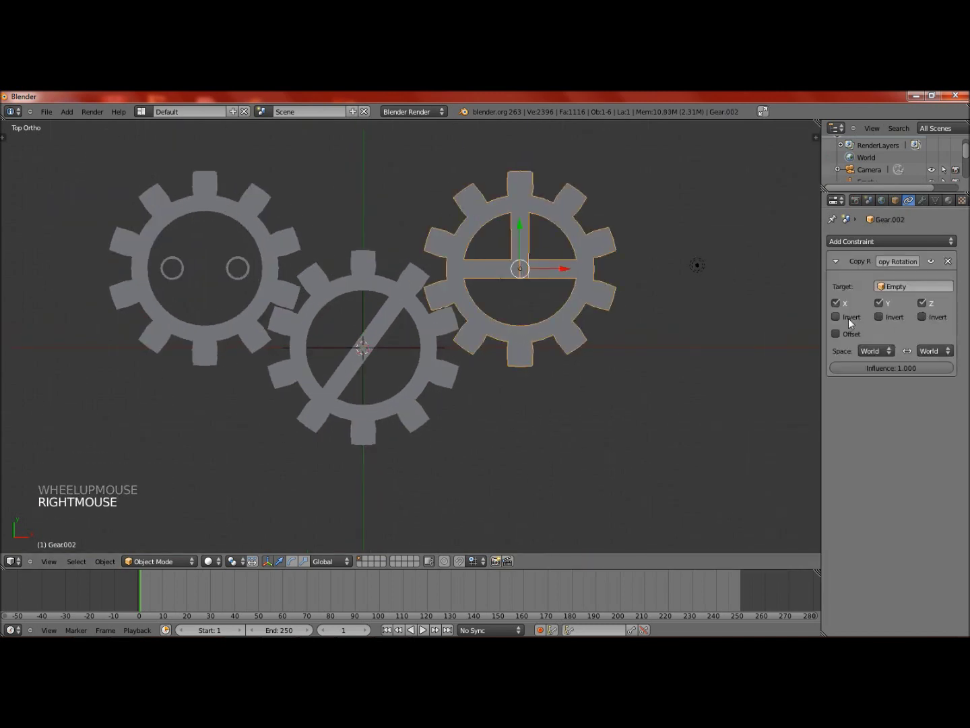
left_click(939, 322)
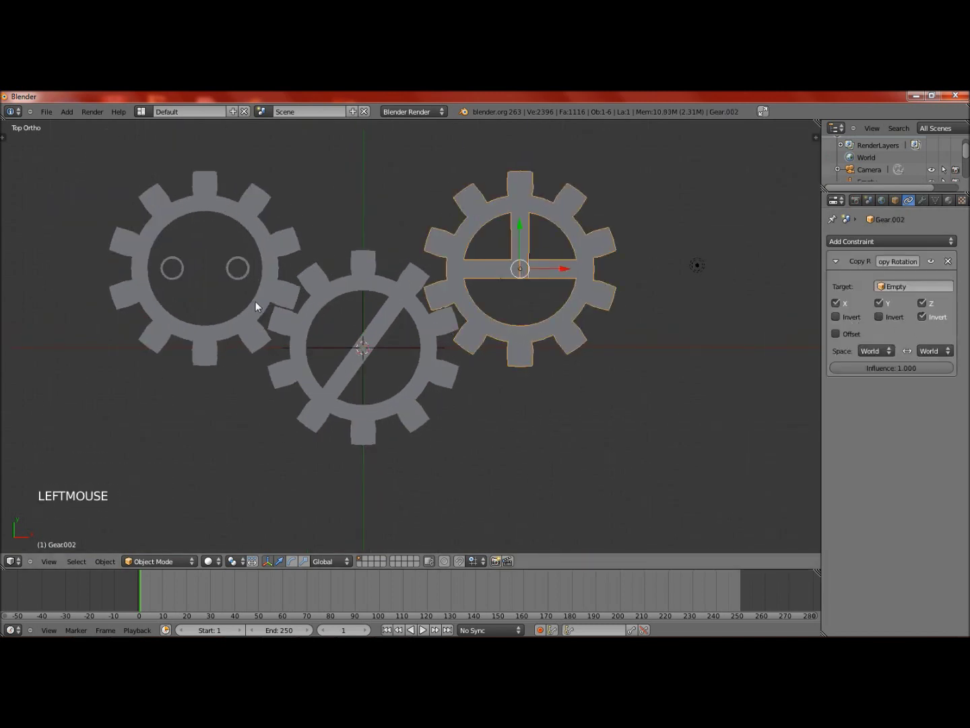
right_click(265, 304)
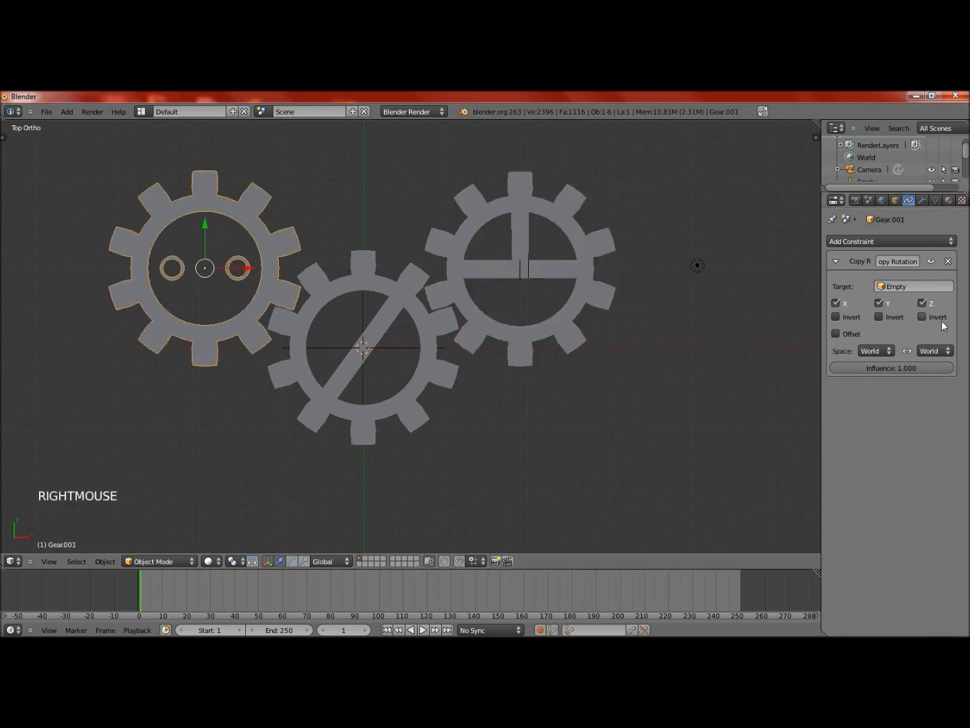
left_click(869, 331)
right_click(409, 352)
key("r")
left_click(380, 361)
key("ctrl+z")
- Set the gears' Copy Rotation constraints to Local Space, keeping Invert Z on the outer gears
right_click(420, 320)
left_click(949, 352)
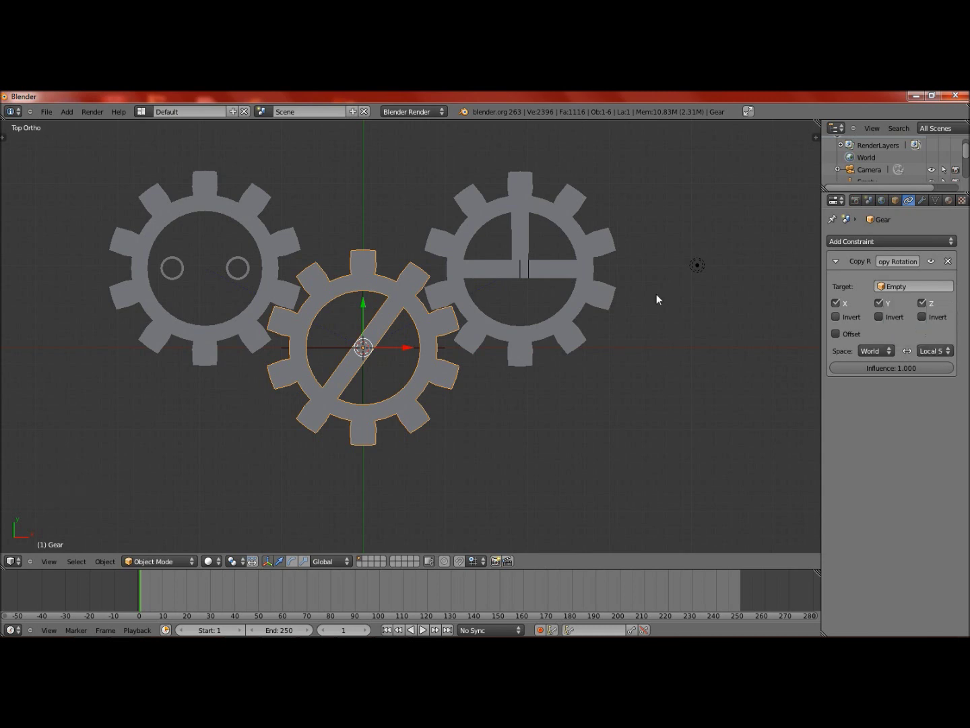
right_click(619, 299)
left_click(930, 346)
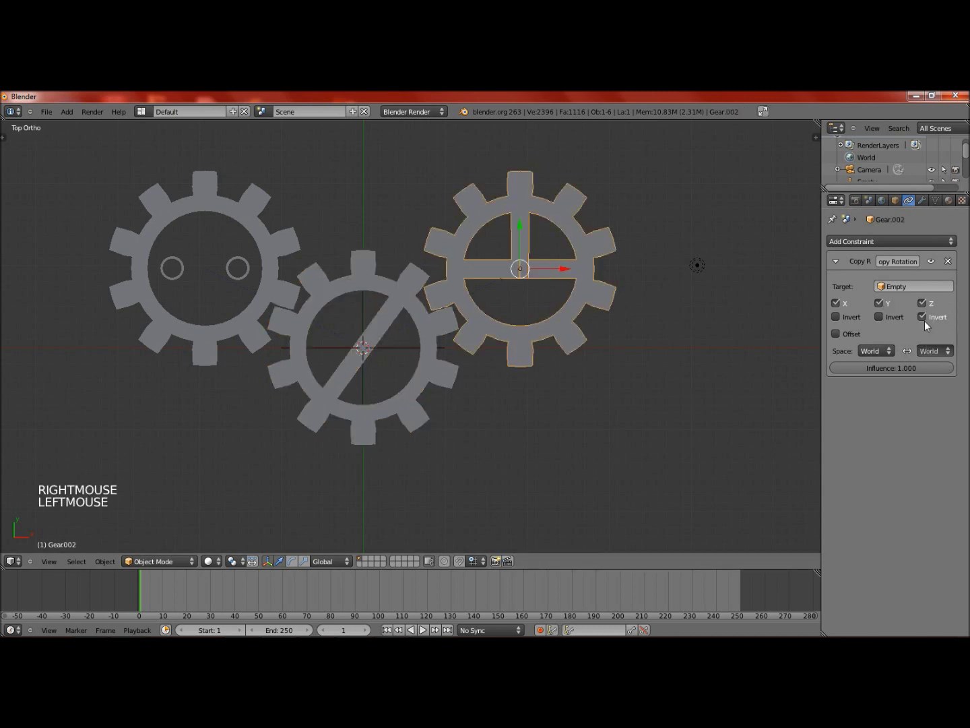
right_click(315, 359)
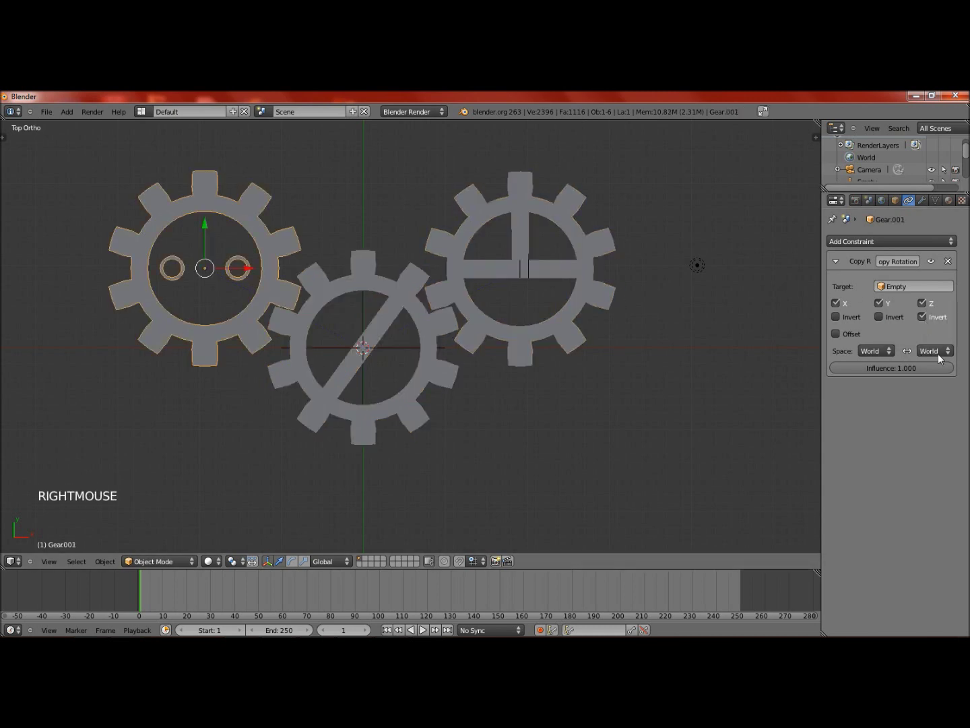
left_click(941, 356)
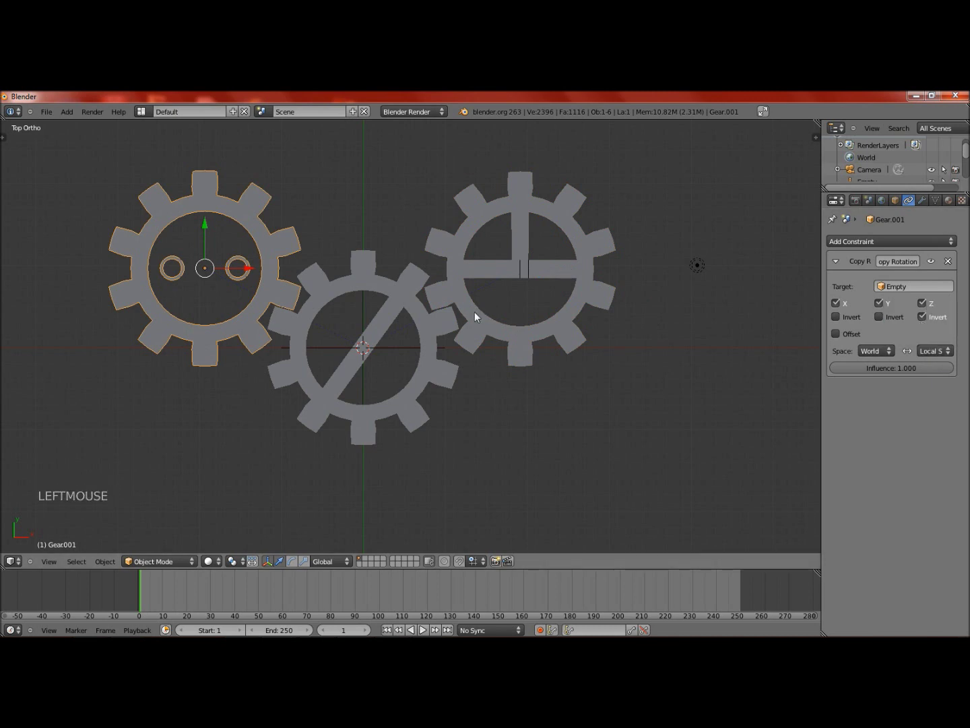
right_click(406, 350)
- Test-rotate the Empty from an angled view to see it tumbling freely on all axes
scroll("down", 3)
middle_click(395, 383)
scroll("up", 3)
key("r")
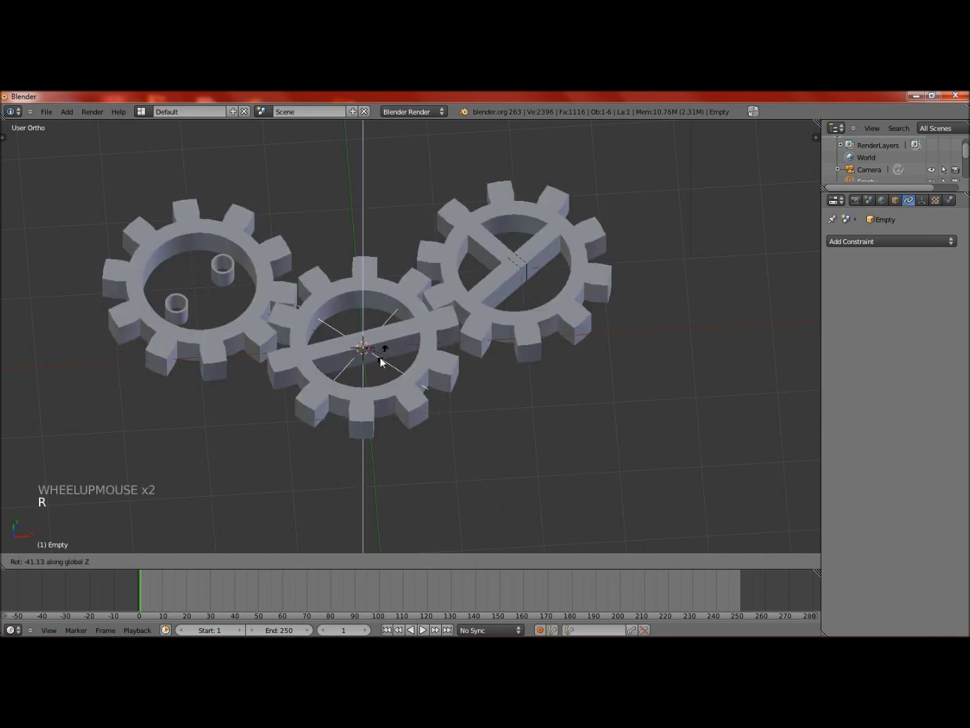
right_click(379, 362)
scroll("down", 3)
scroll("up", 3)
left_click(938, 240)
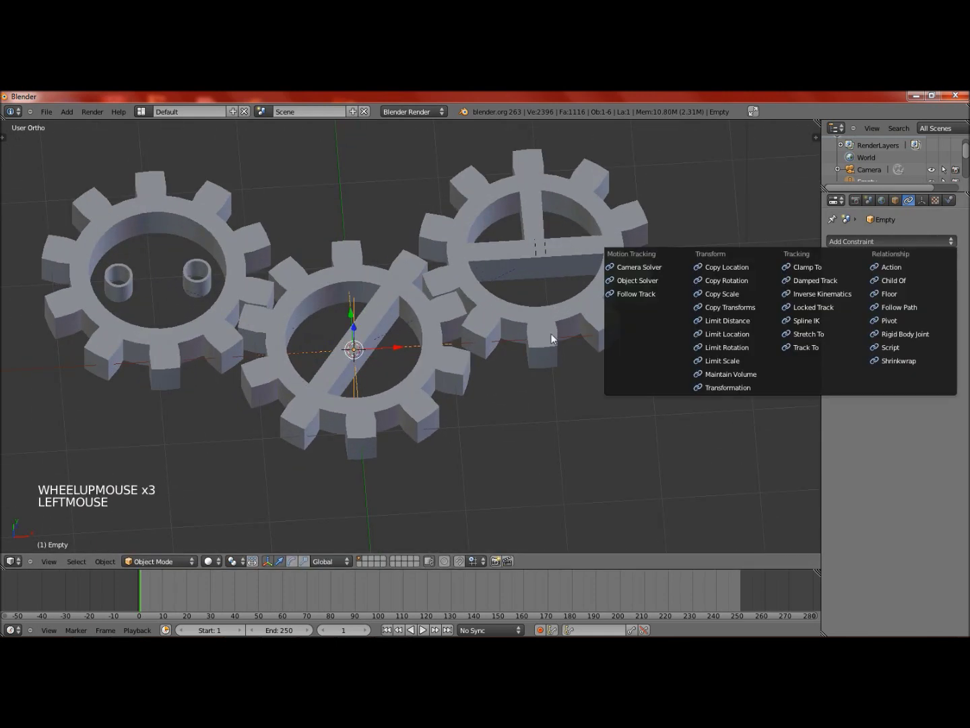
right_click(474, 418)
key("r")
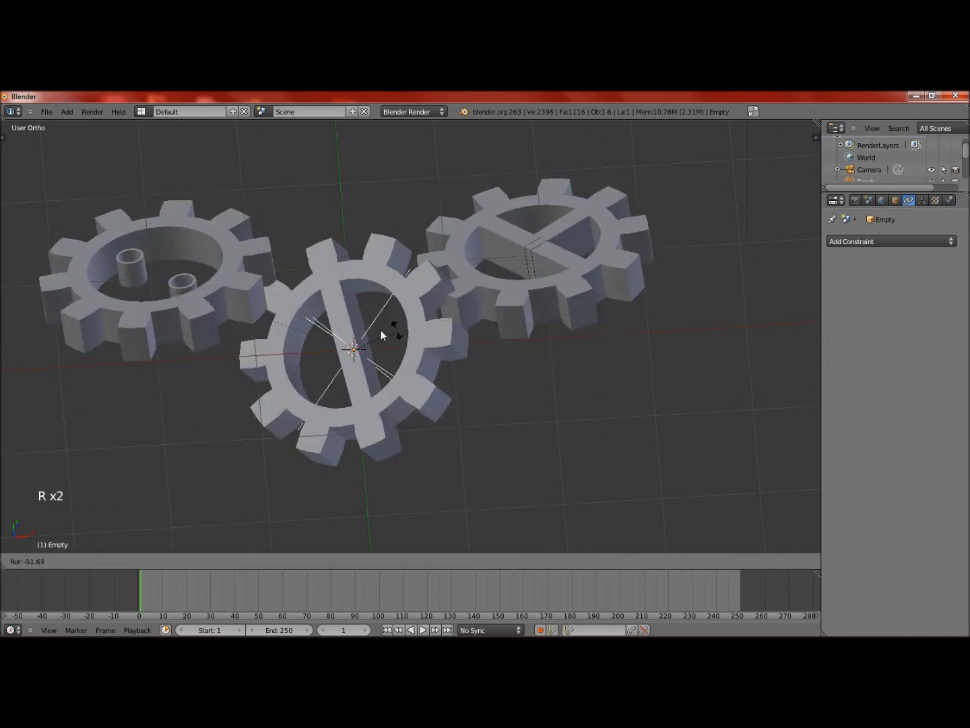
right_click(468, 305)
- Add a Limit Rotation constraint locking the Empty's X and Y, test it, and return to top view
left_click(857, 244)
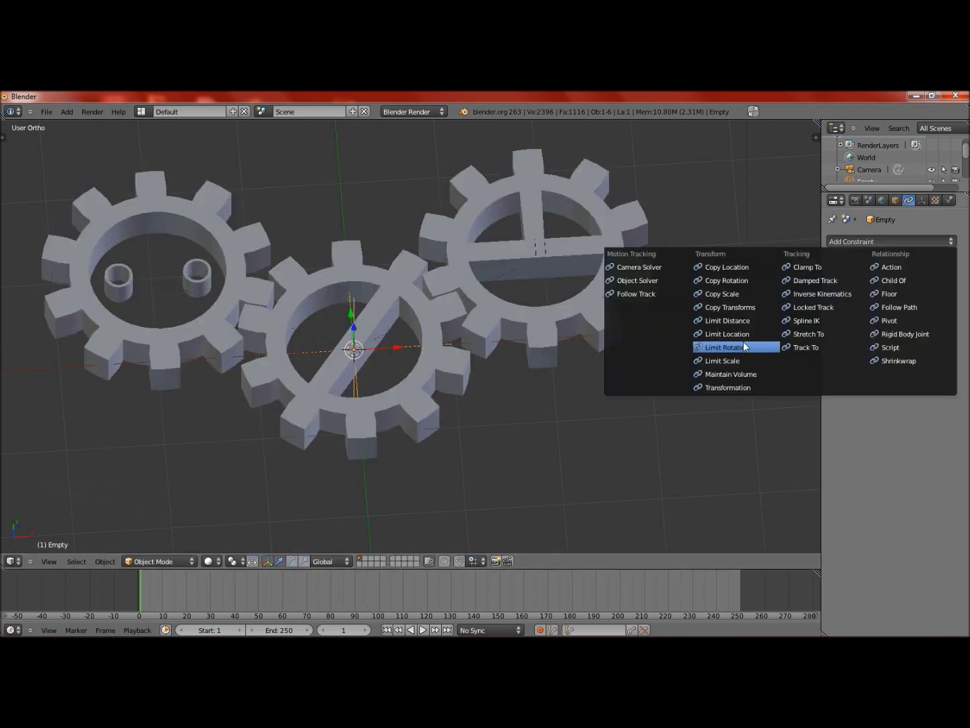
left_click(856, 290)
left_click(818, 308)
key("r")
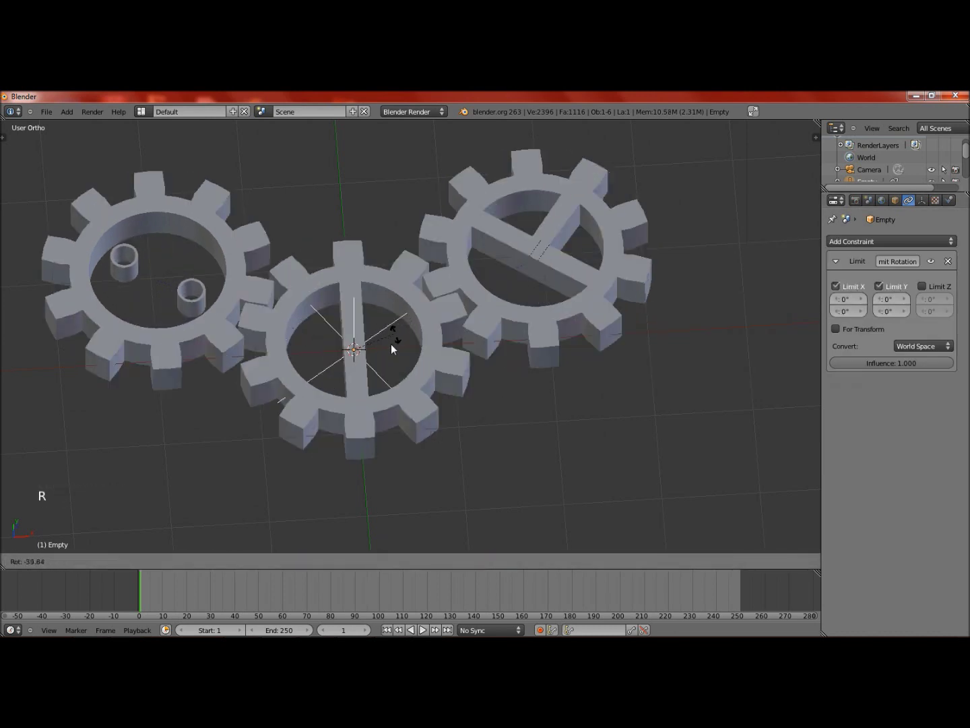
right_click(411, 334)
key("KP_7")
scroll("down", 3)
middle_click(409, 353)
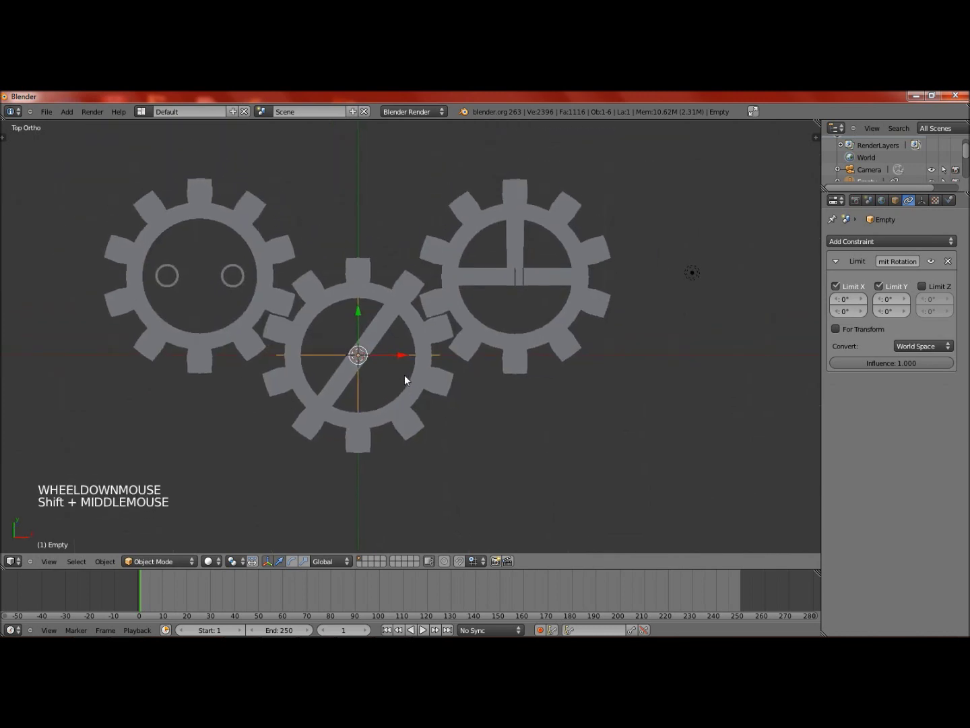
- Give the middle gear a tan diffuse material and link it to the other two gears with Ctrl+L
right_click(440, 387)
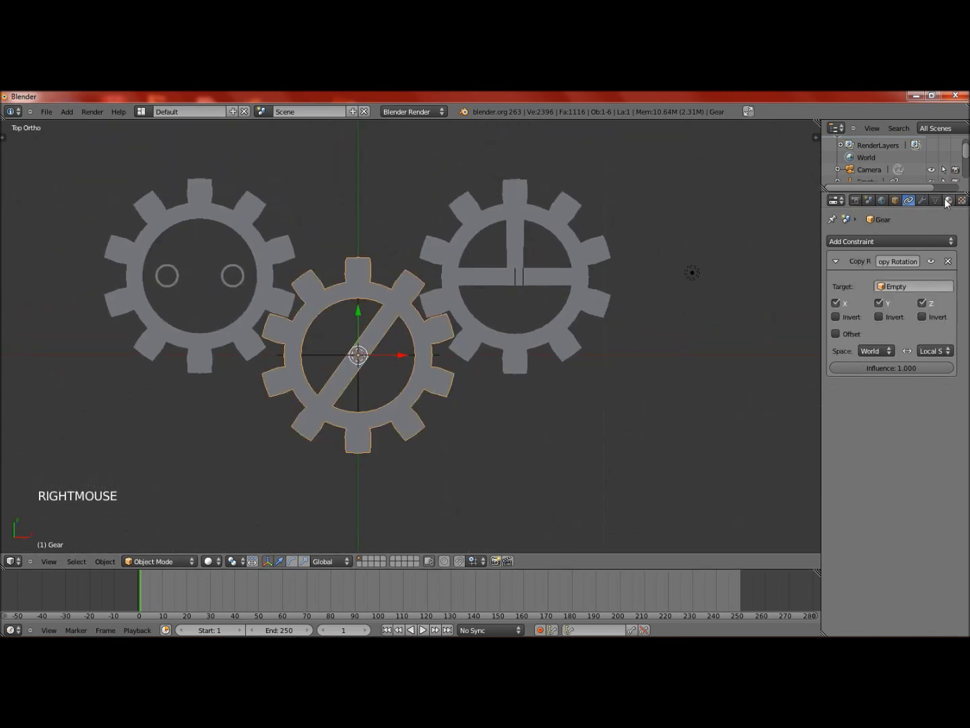
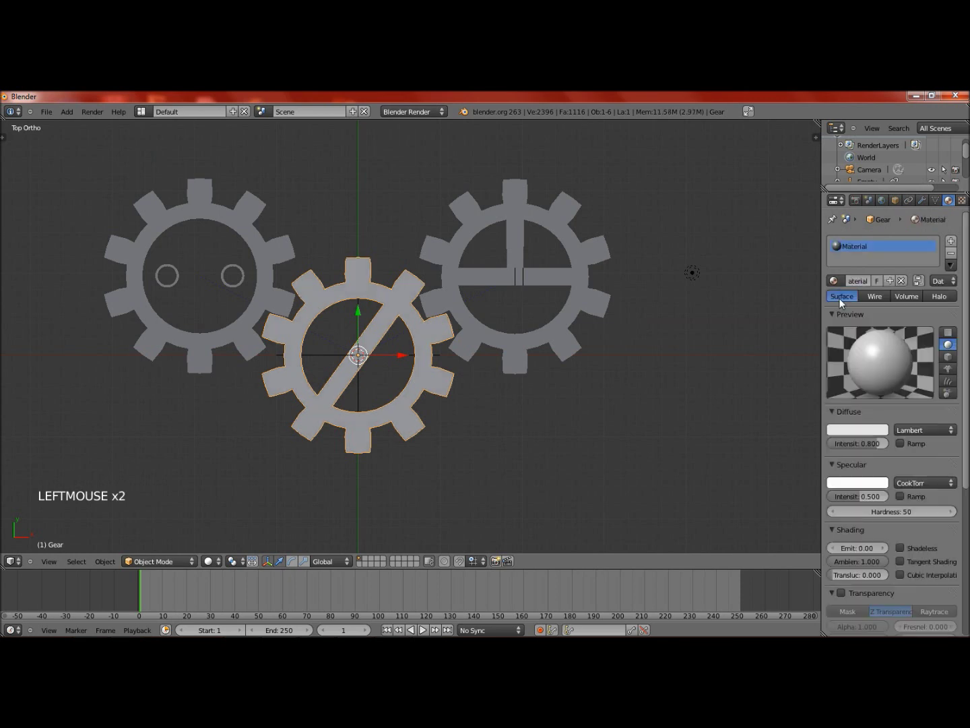
left_click(872, 435)
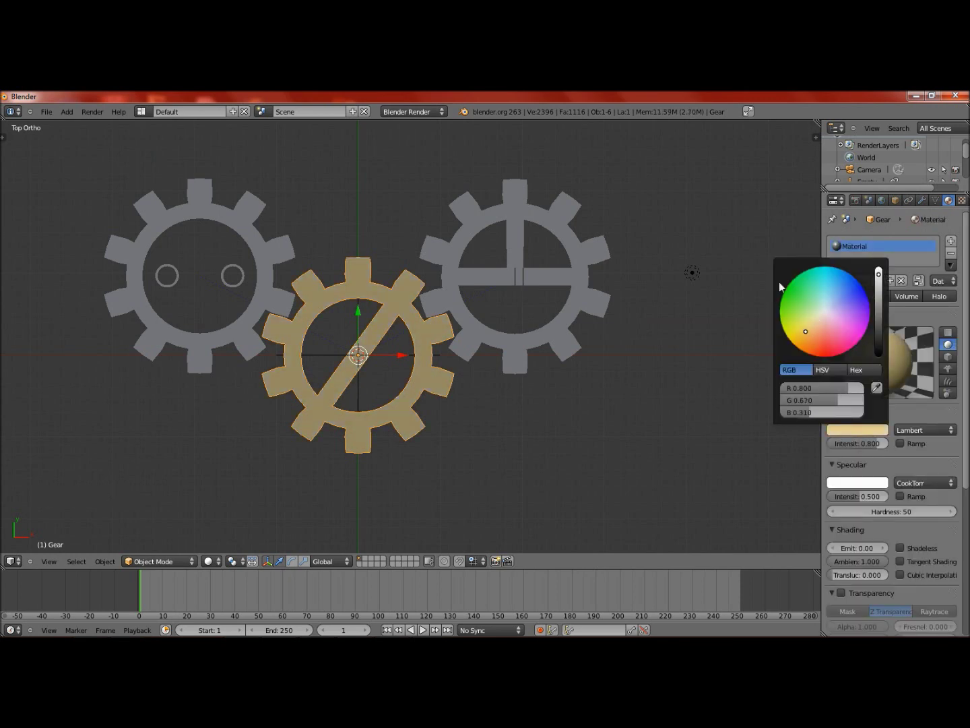
right_click(438, 368)
right_click(227, 337)
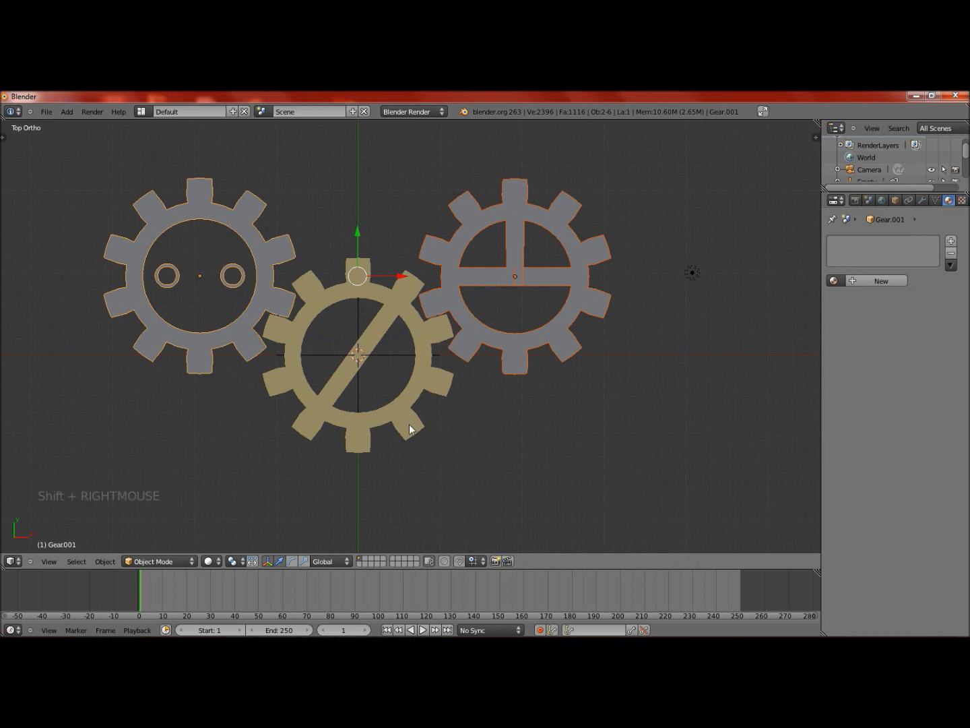
right_click(408, 427)
key("ctrl+l")
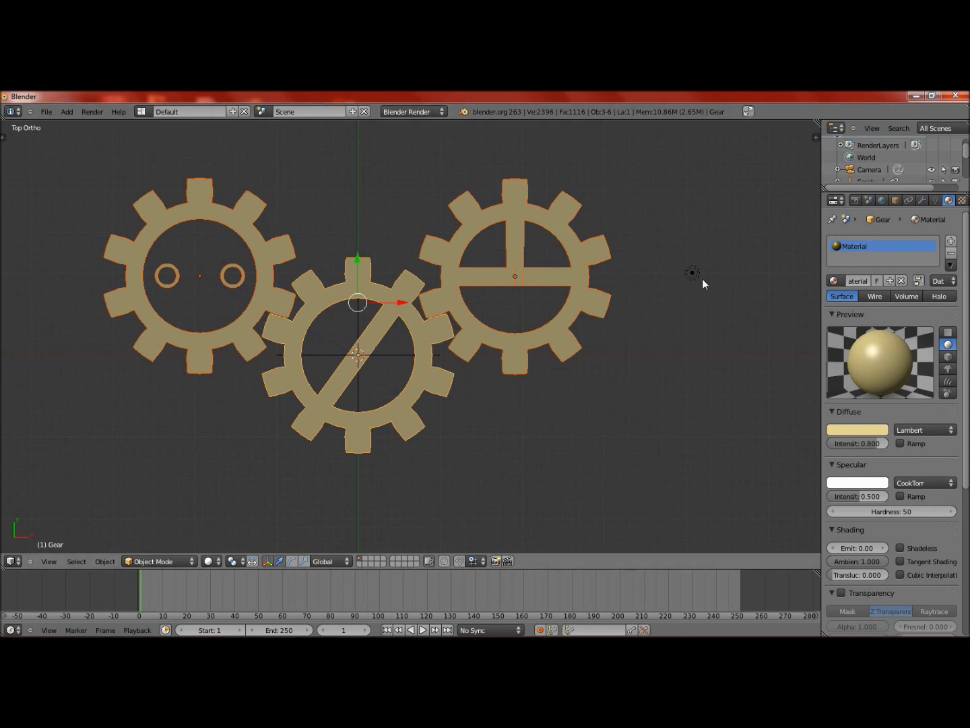
- Deselect everything and add a Sun lamp to the scene
right_click(691, 277)
scroll("down", 3)
scroll("up", 3)
key("x")
key("shift+a")
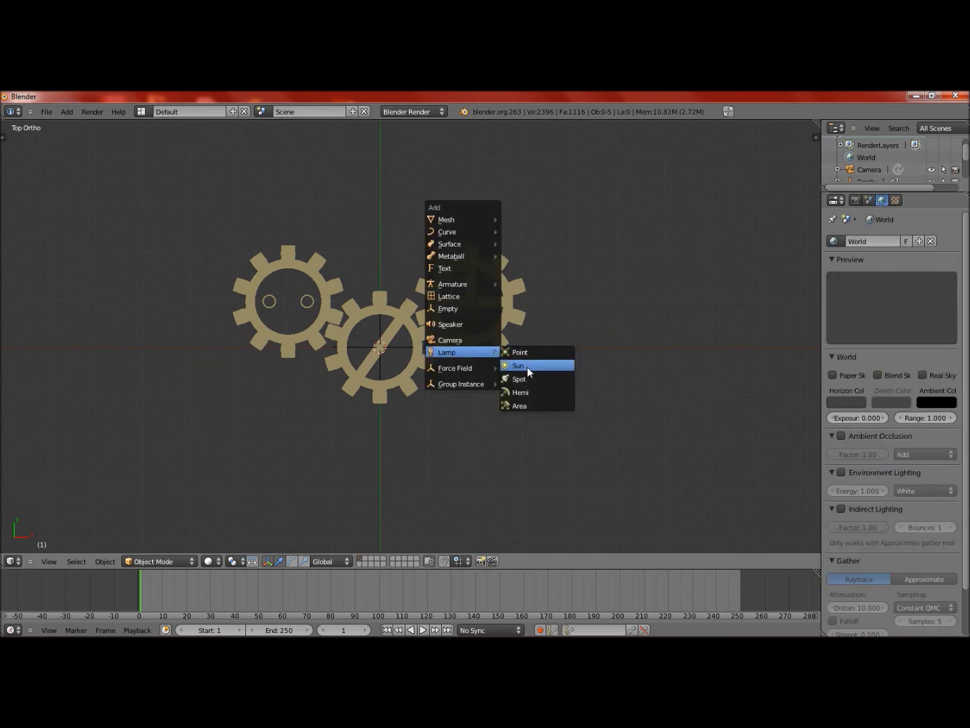
key("KP_3")
scroll("down", 3)
left_click(420, 238)
key("KP_7")
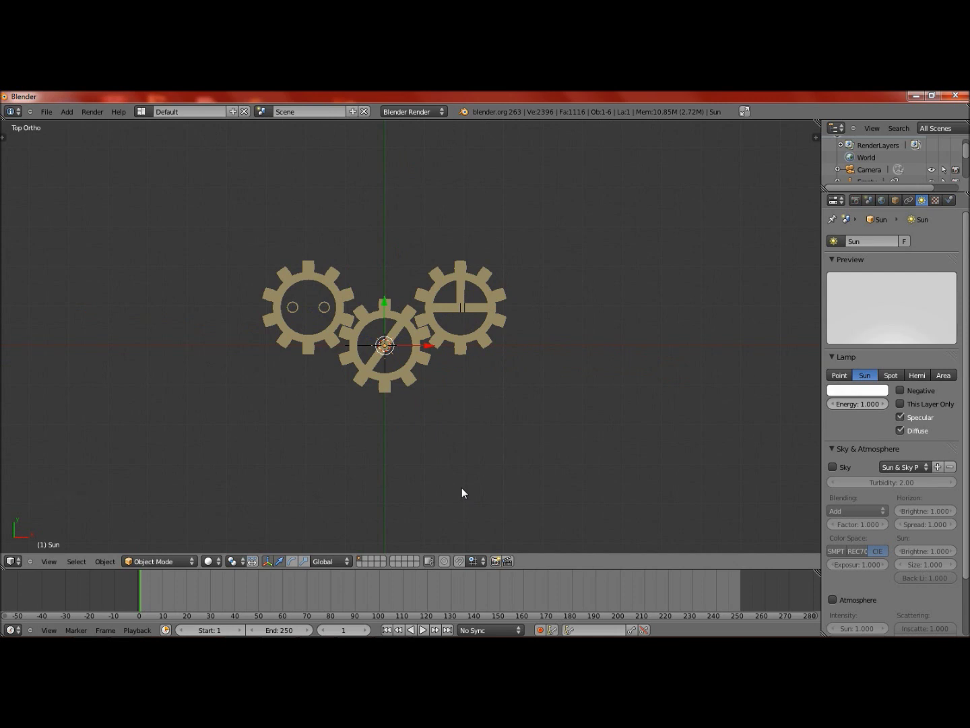
- Render a test image of the lit tan gears and return to the viewport
key("ctrl+alt+KP_0")
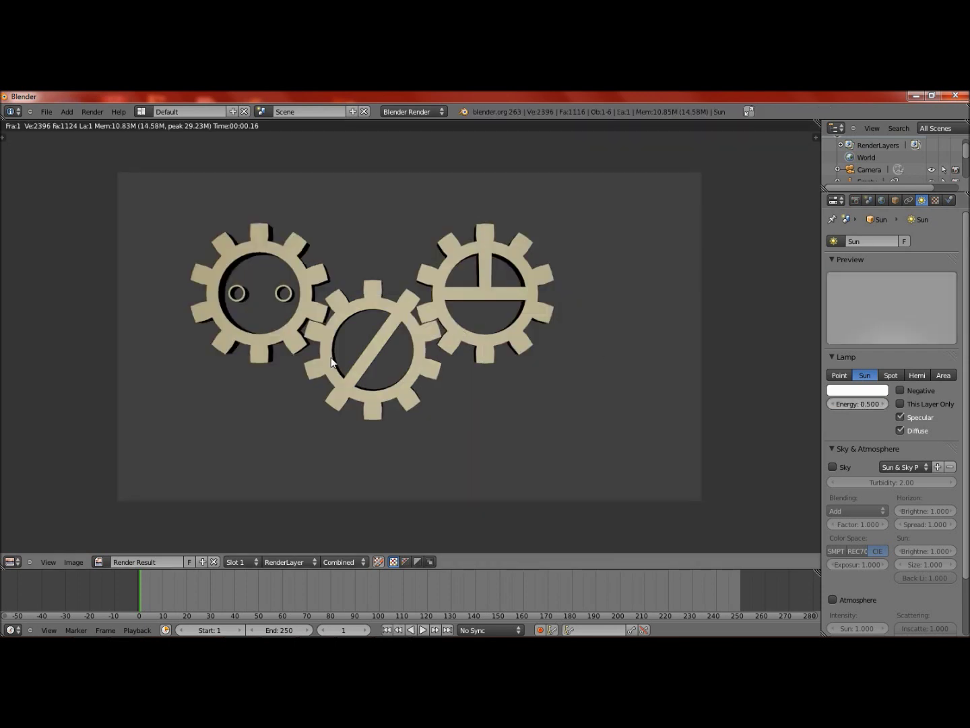
key("Escape")
scroll("up", 3)
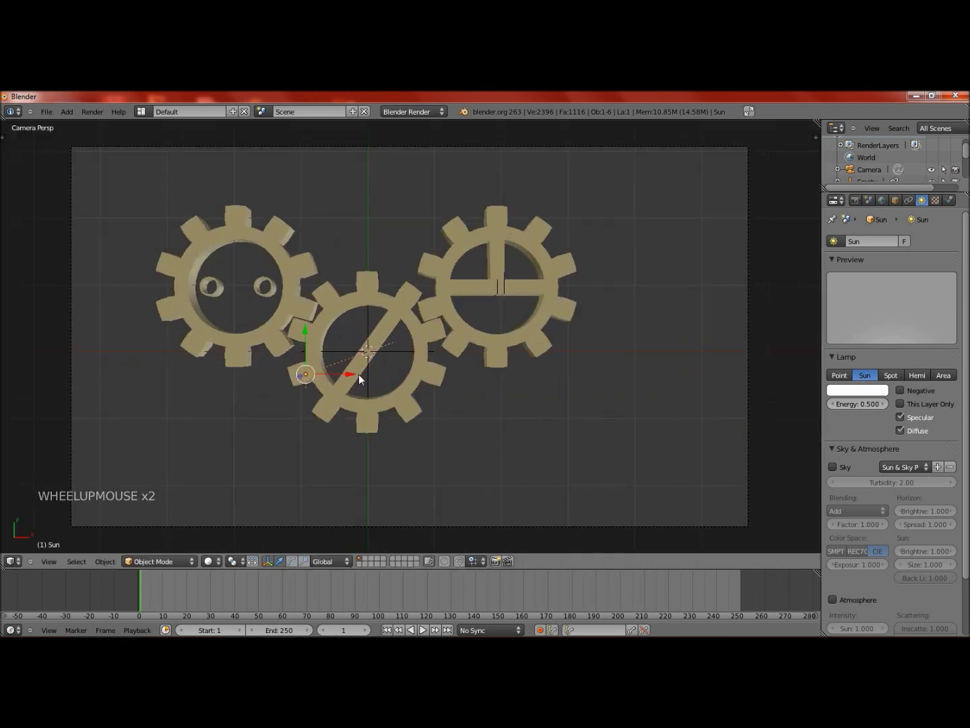
- Select the Empty and keyframe its rotation at frame 1
right_click(405, 355)
scroll("down", 3)
middle_click(407, 365)
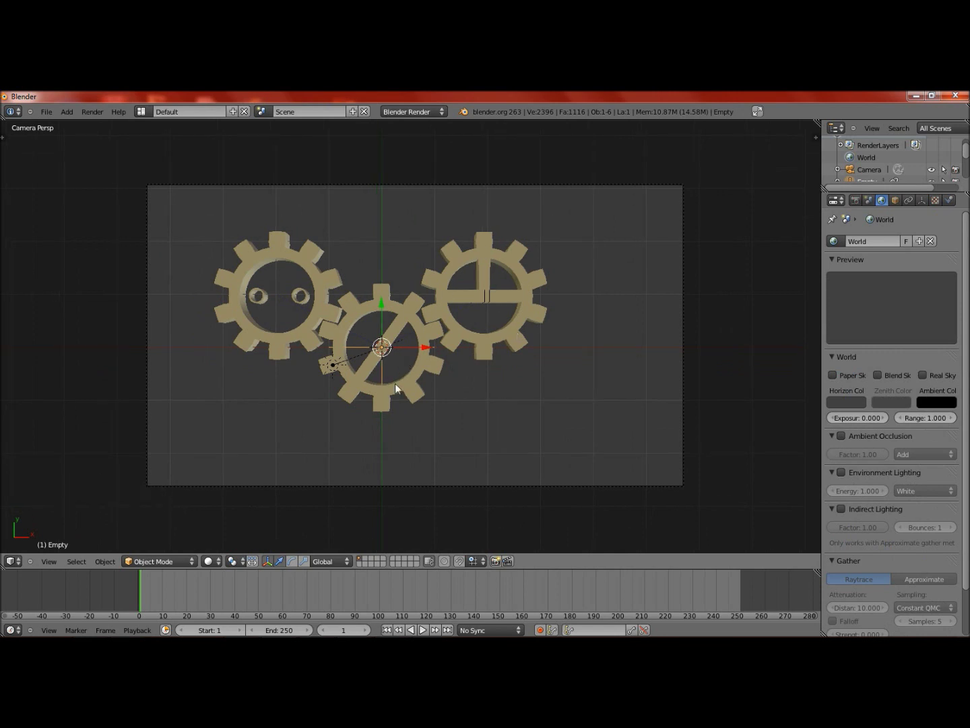
key("i")
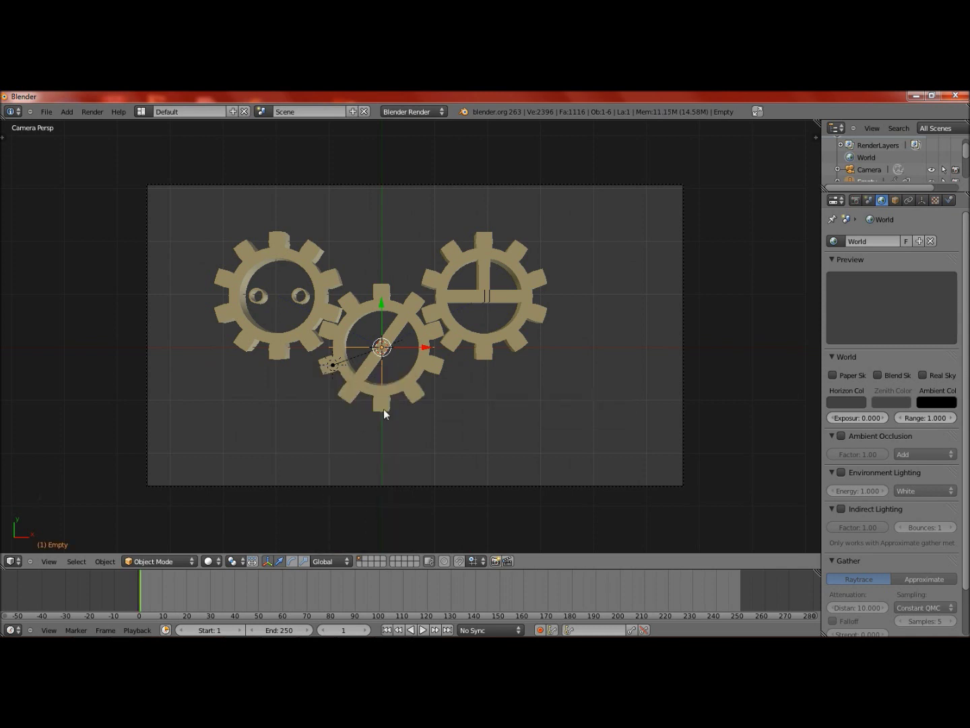
- At frame 117 rotate the Empty around Z, keyframe it, and play the gears spinning
left_click(417, 579)
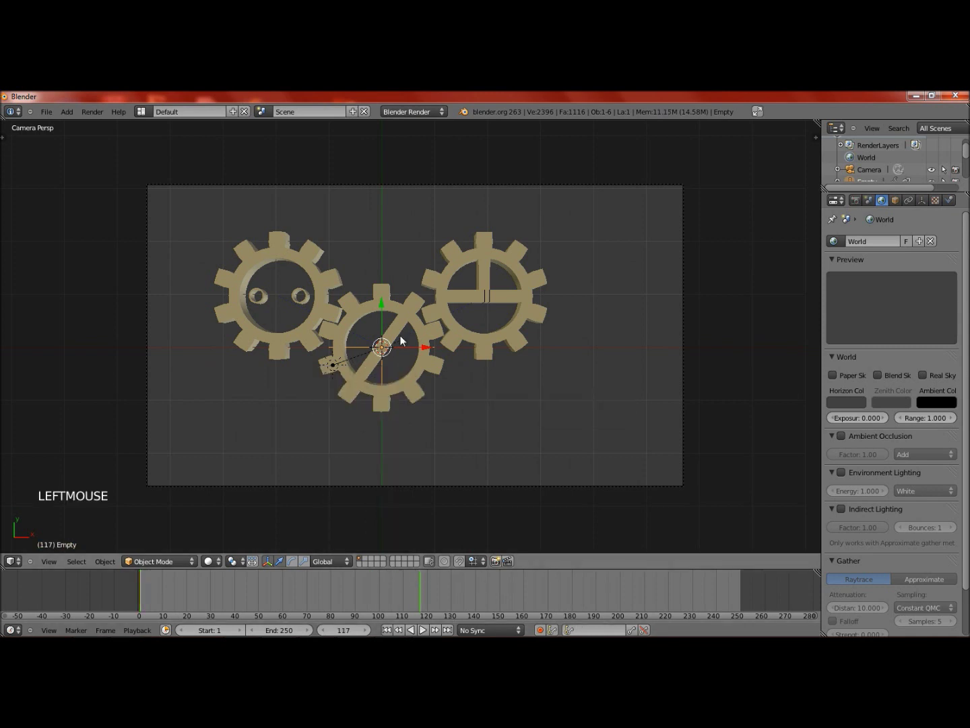
key("r")
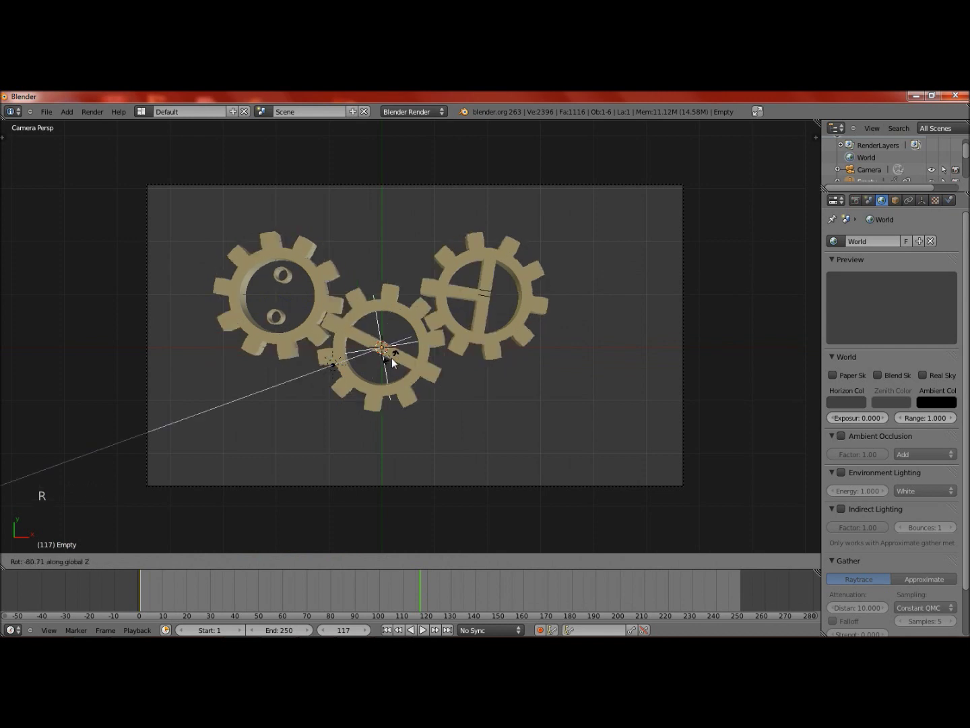
left_click(395, 362)
key("i")
key("shift+Left")
key("alt+a")
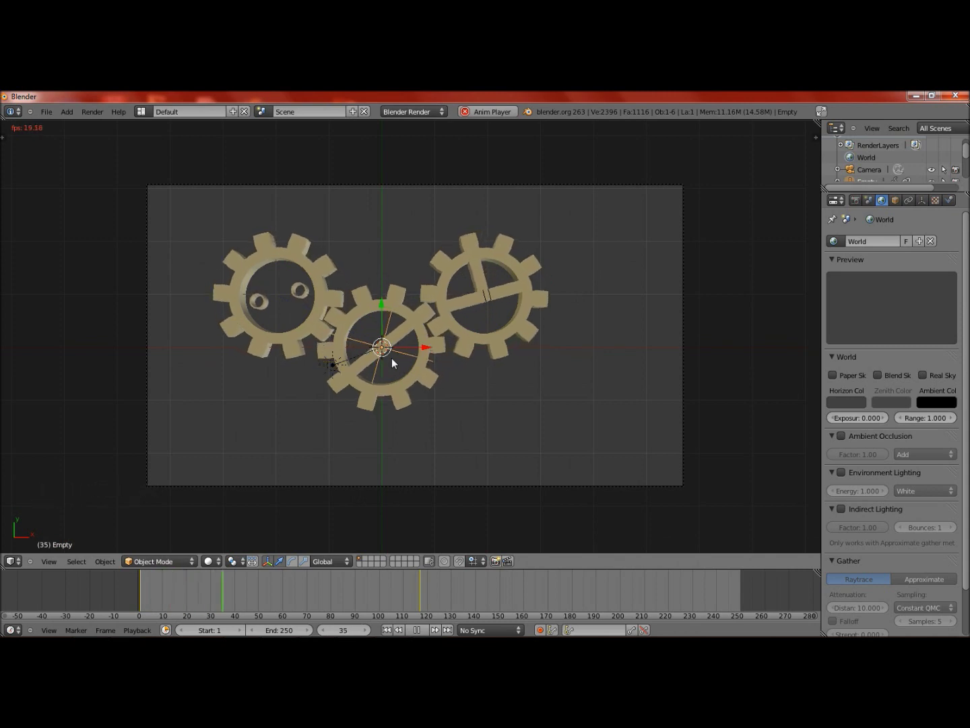
key("Escape")
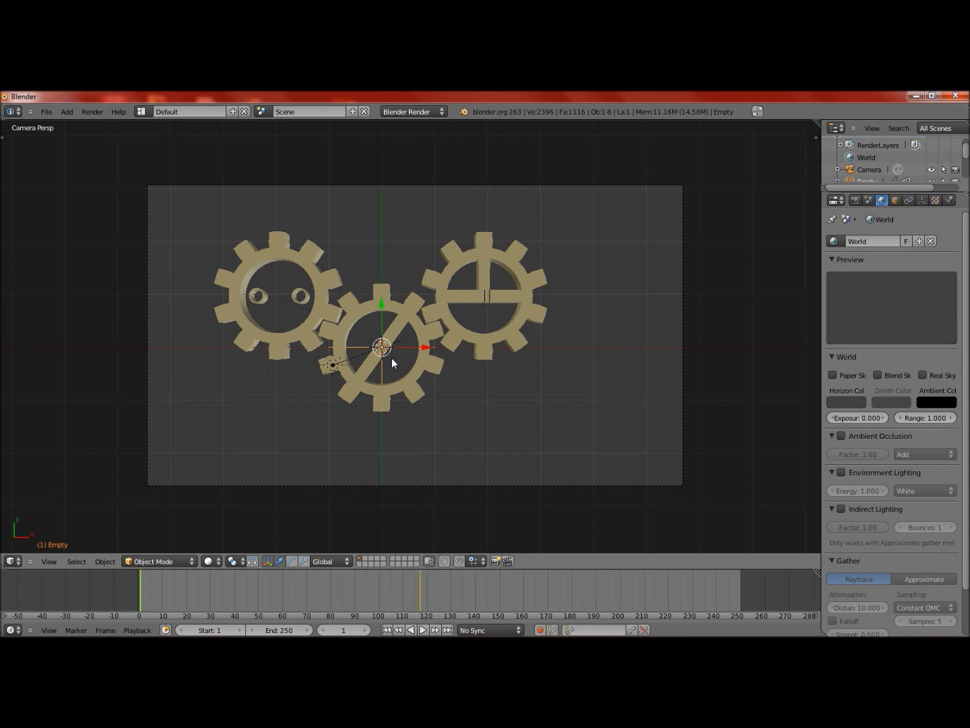
- Delete the Empty's rotation keyframes, replay, and clear its rotation back to the original pose
key("alt+i")
key("Up")
key("alt+i")
key("shift+Left")
scroll("down", 3)
scroll("up", 3)
key("alt+a")
key("Escape")
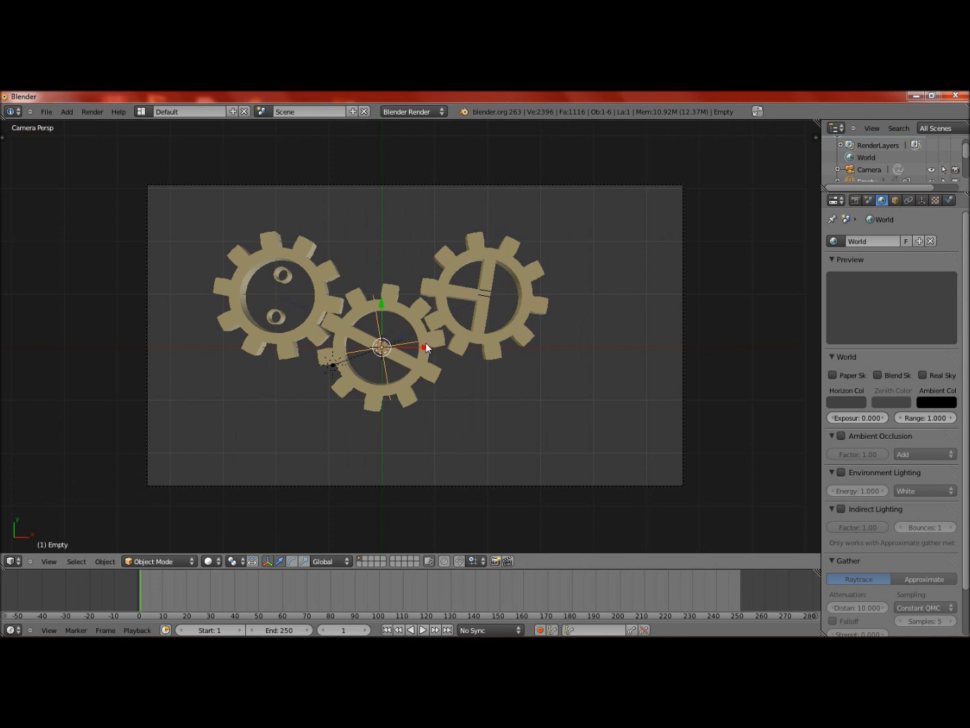
key("alt+r")
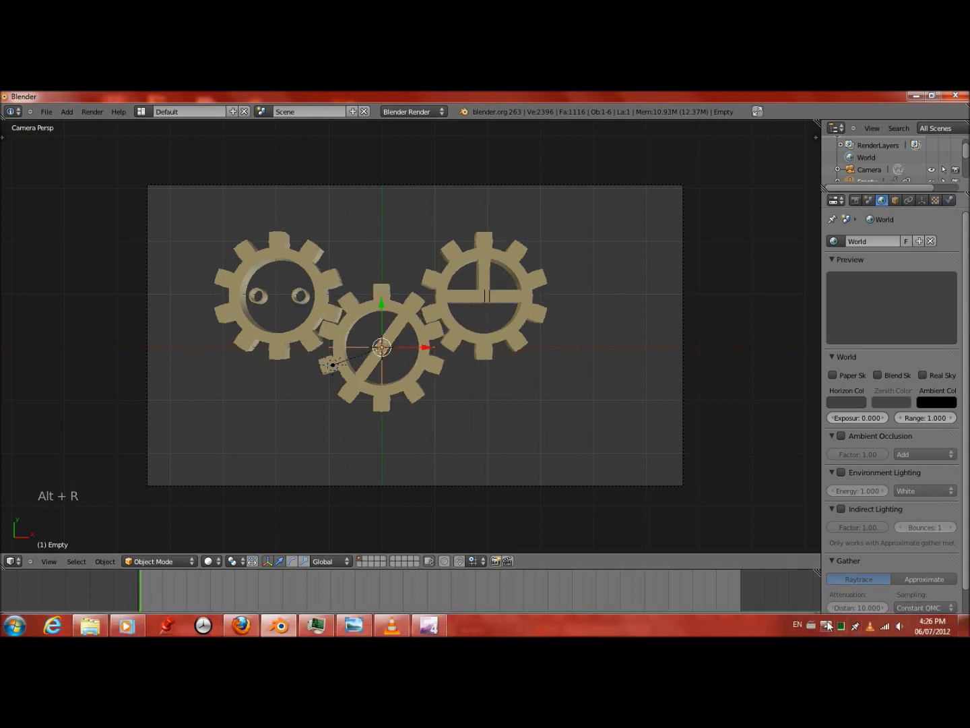